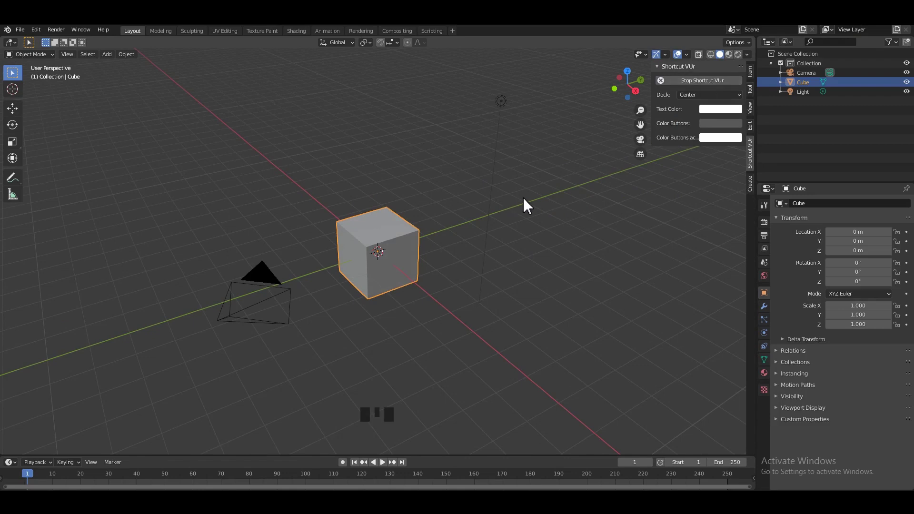
- Select every default object in the scene and delete them all
click(550, 220)
middle_click(546, 228)
key(a)
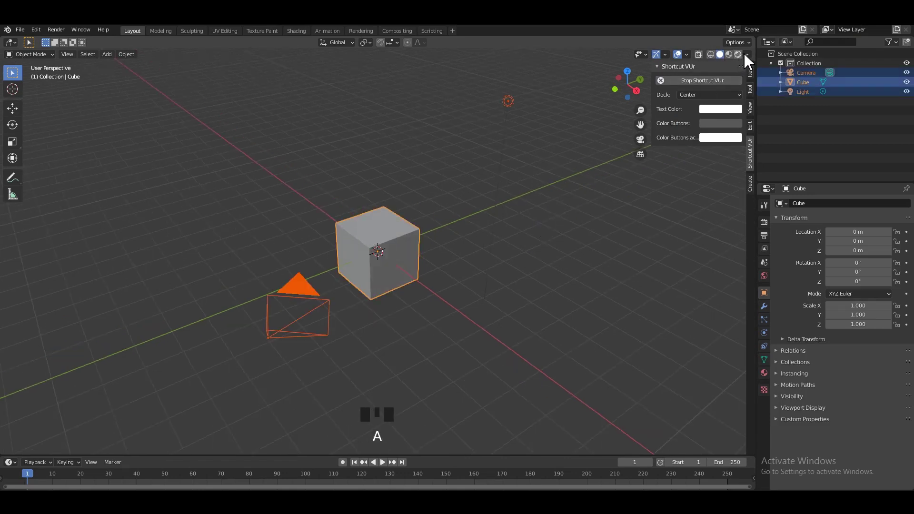
drag(749, 60, 766, 280)
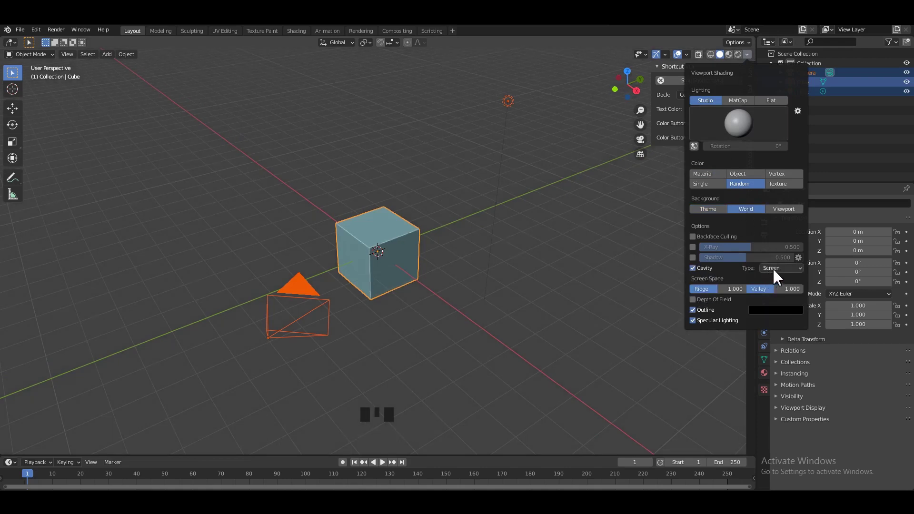
drag(533, 288, 614, 224)
key(n)
middle_click(586, 233)
key(a)
- Add a new mesh cylinder to the empty scene with smooth shading
scroll(up, 3)
middle_click(399, 256)
drag(363, 224, 353, 193)
click(353, 193)
key(shift+a)
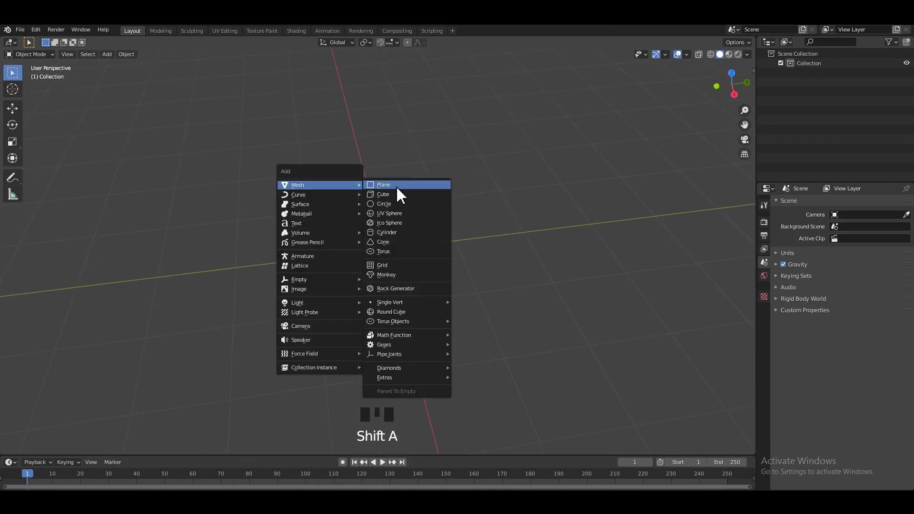
scroll(up, 3)
middle_click(420, 231)
drag(417, 220, 769, 368)
click(769, 368)
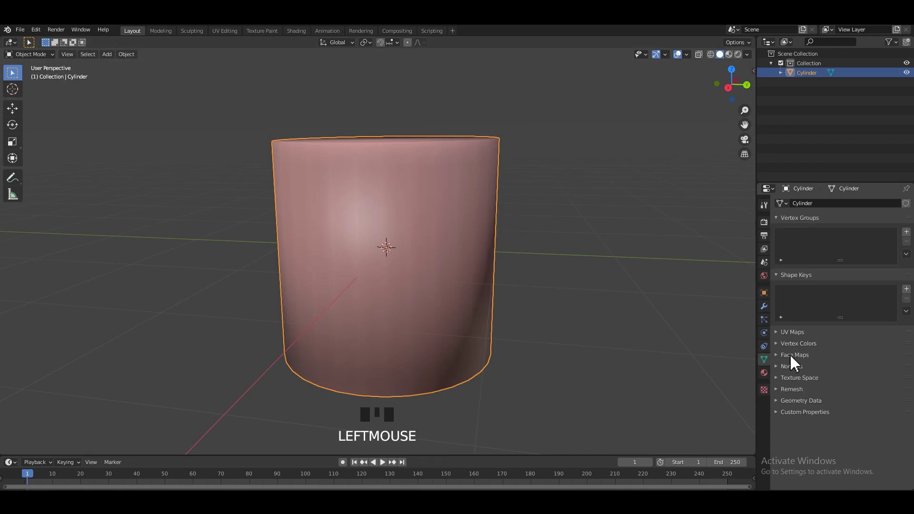
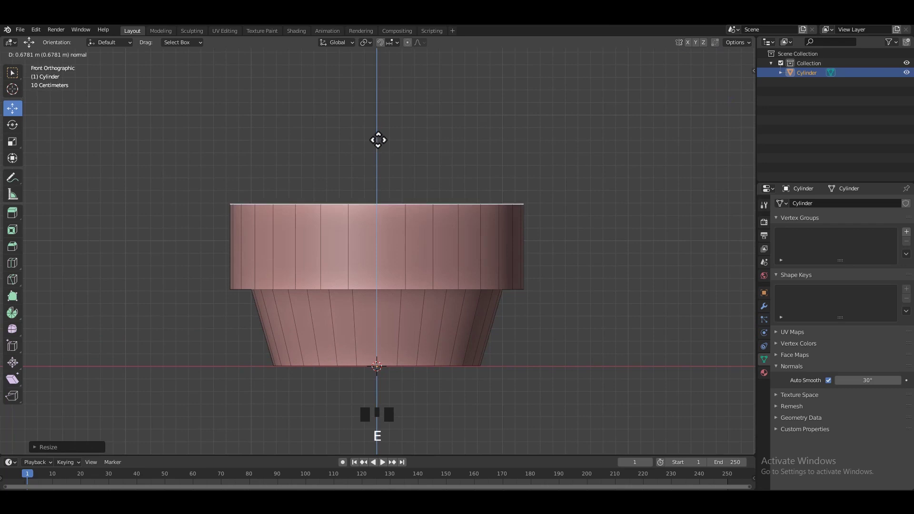
- Scale the newly extruded top rim wider so the body flares outward
key(s)
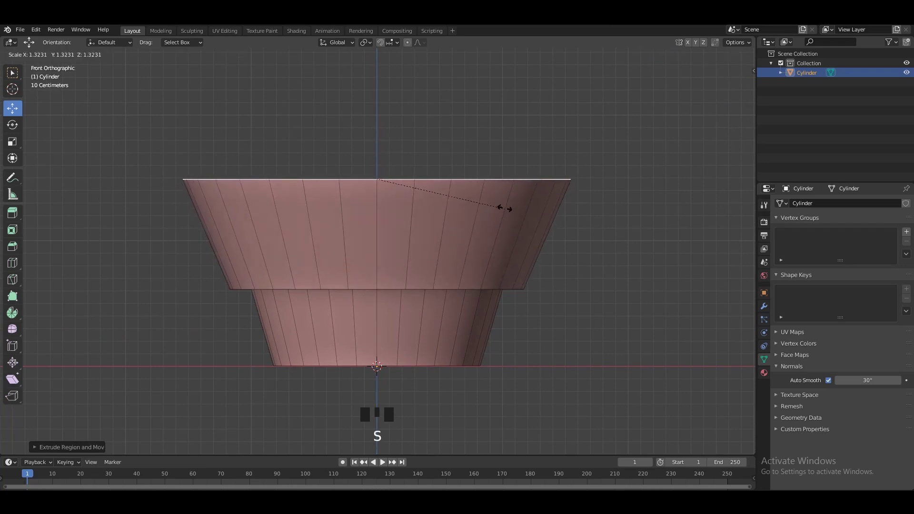
key(s)
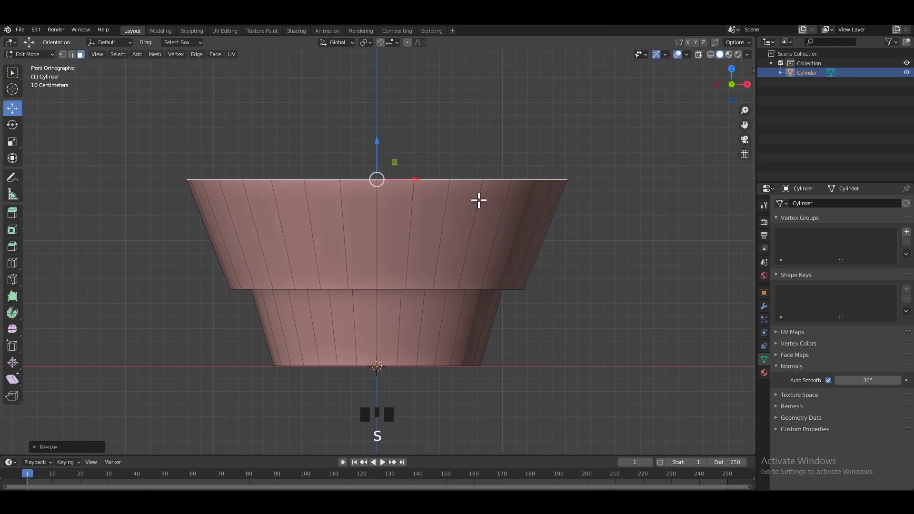
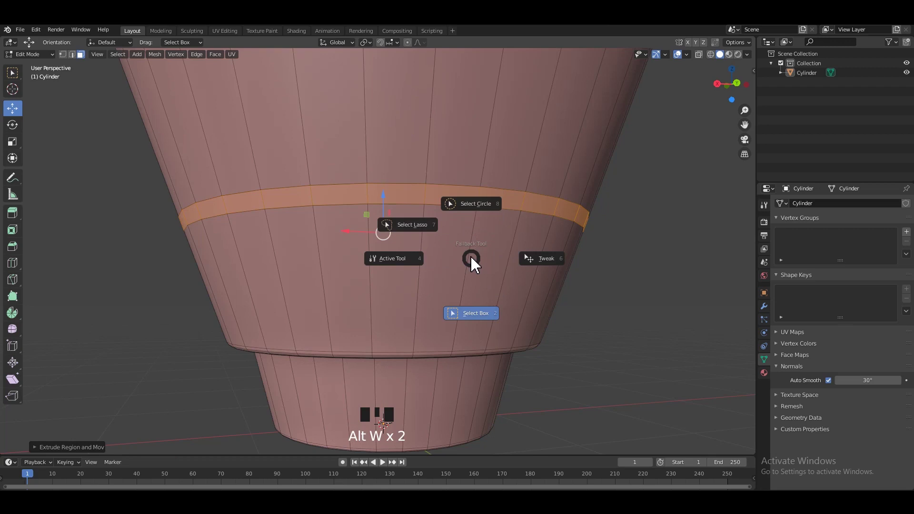
- Switch to side orthographic view to round the body's edge loops
key(3)
key(alt+w)
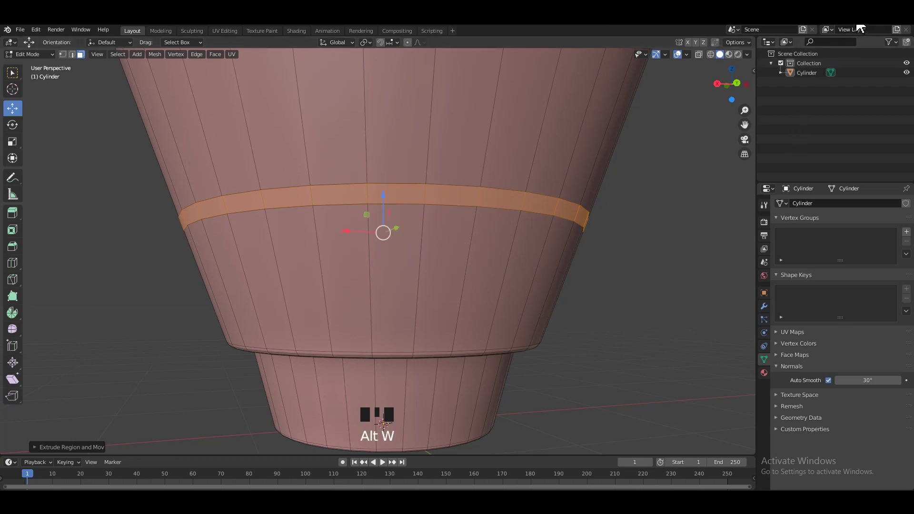
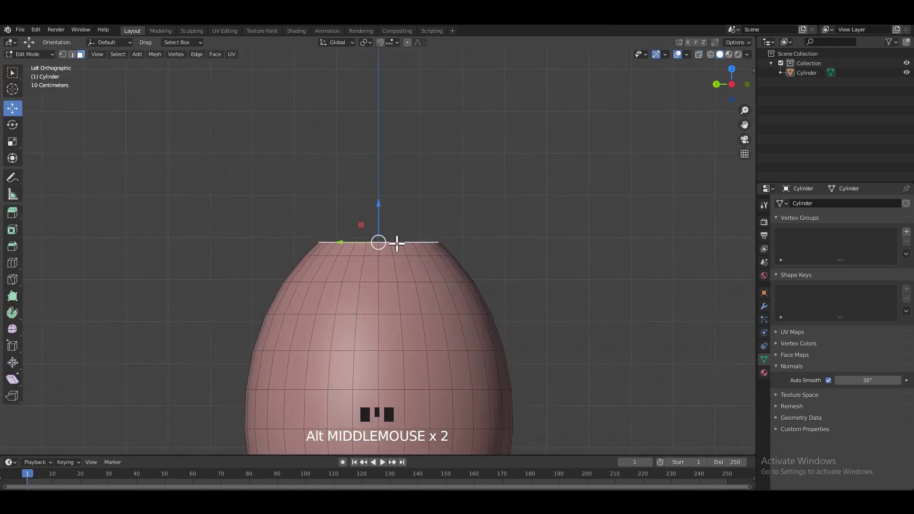
- Extrude the top rim upward and scale it toward a point for the nose cone
key(e)
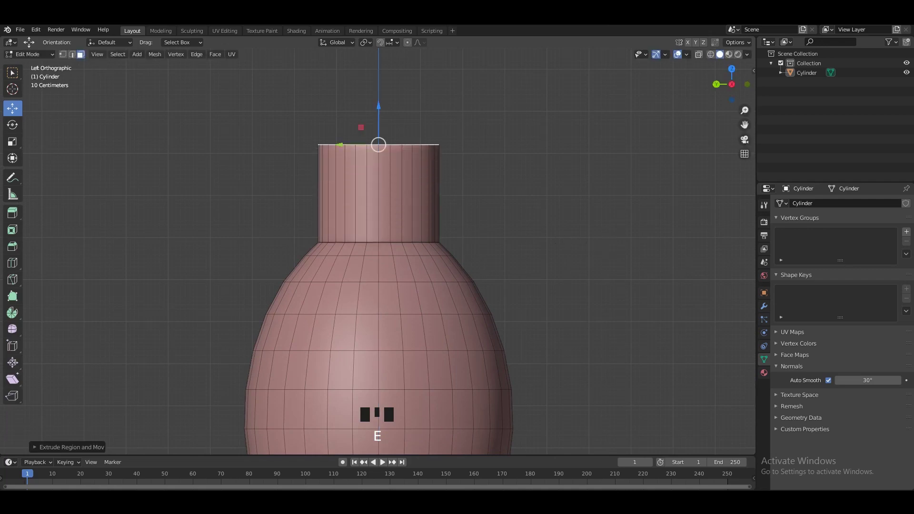
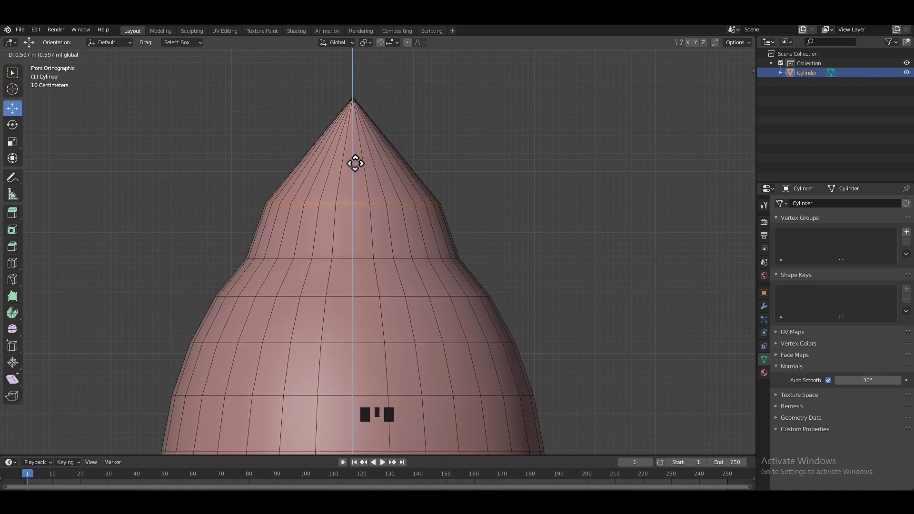
key(ctrl+z)
key(s)
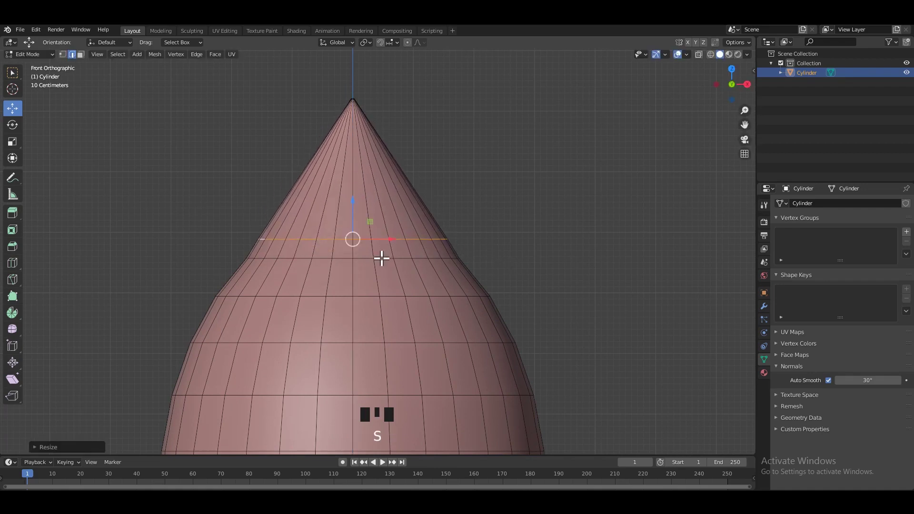
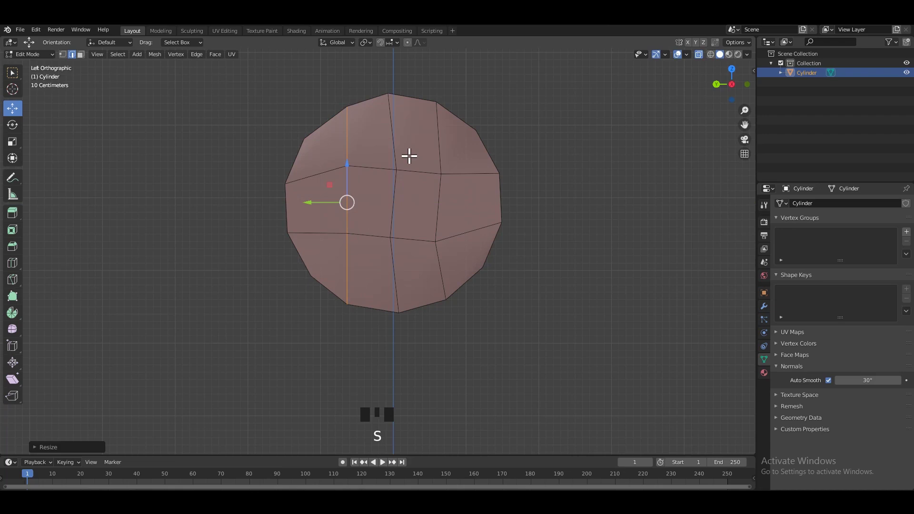
- Confirm the raised rim band's size and leave Edit Mode
key(ctrl+z)
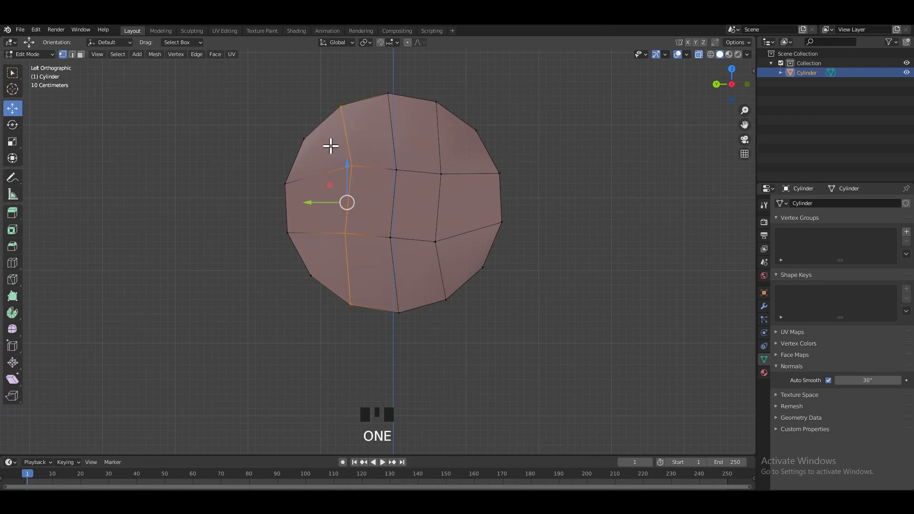
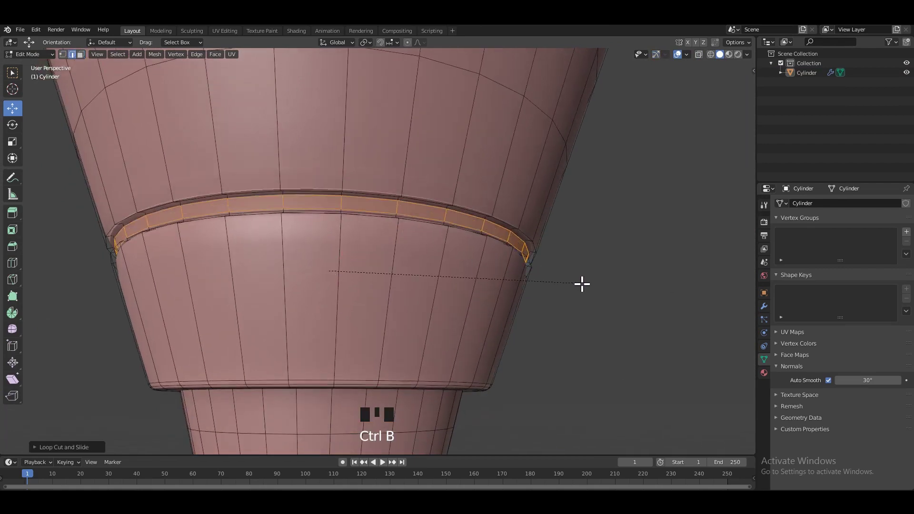
key(Tab)
click(625, 232)
scroll(down, 3)
- Orbit the view around the rocket body toward the porthole
drag(427, 219, 488, 219)
scroll(down, 3)
drag(418, 246, 437, 302)
scroll(up, 3)
drag(393, 260, 405, 273)
scroll(down, 3)
middle_click(338, 281)
scroll(up, 3)
drag(389, 254, 439, 260)
scroll(up, 3)
click(468, 267)
- Enter Edit Mode with the whole mesh selected and bring up the Separate menu (P)
key(Tab)
key(p)
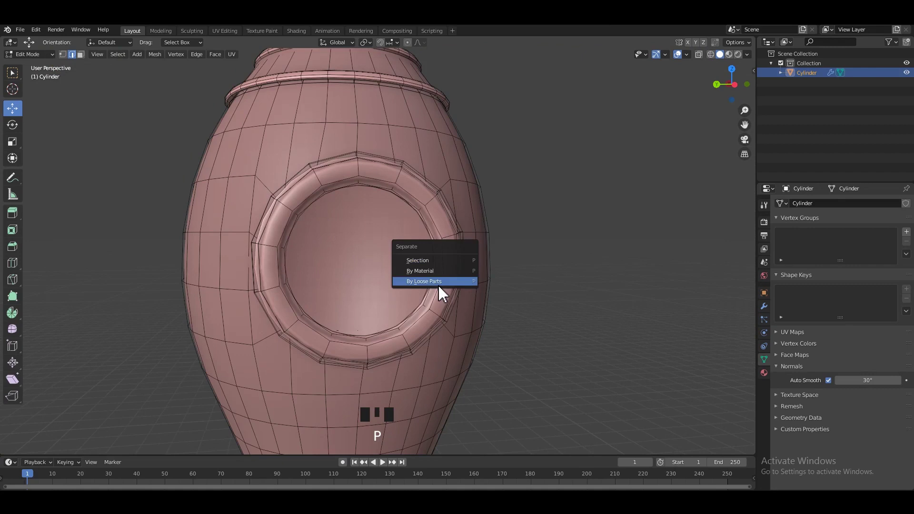
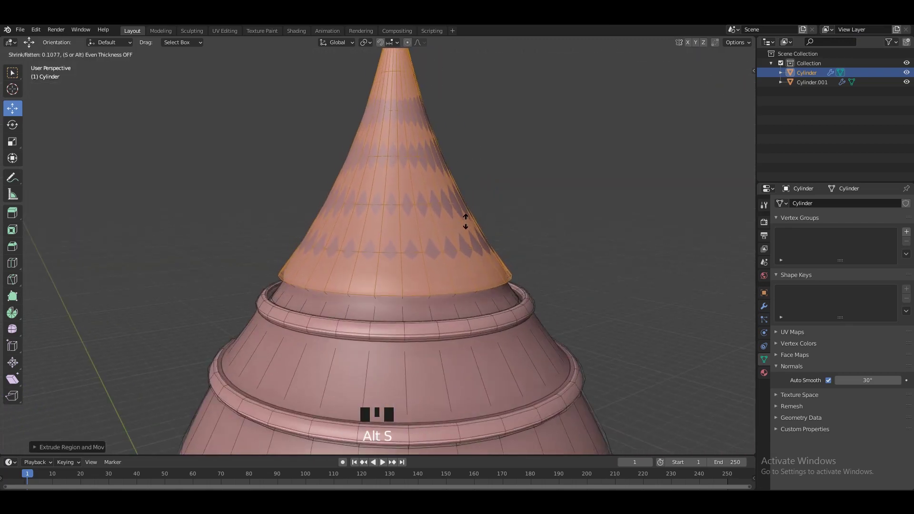
- Scale the nose tip down to a finer point and confirm it
key(Tab)
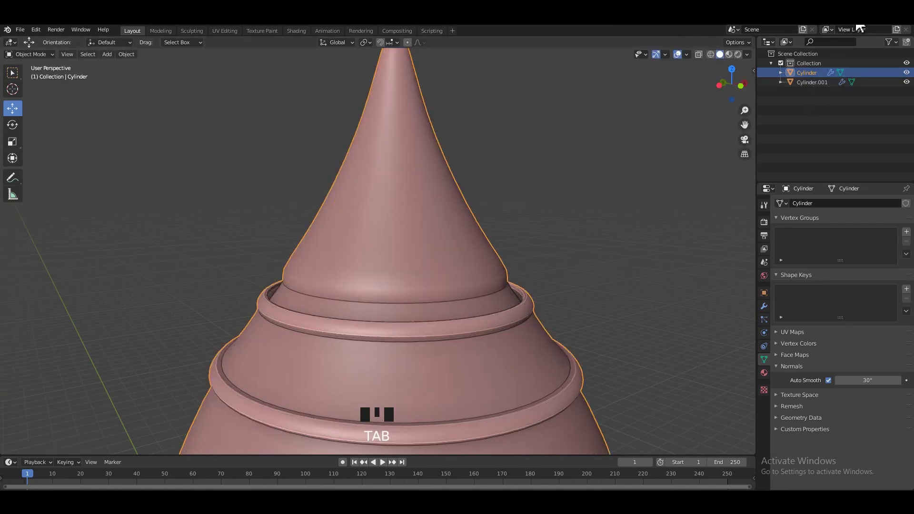
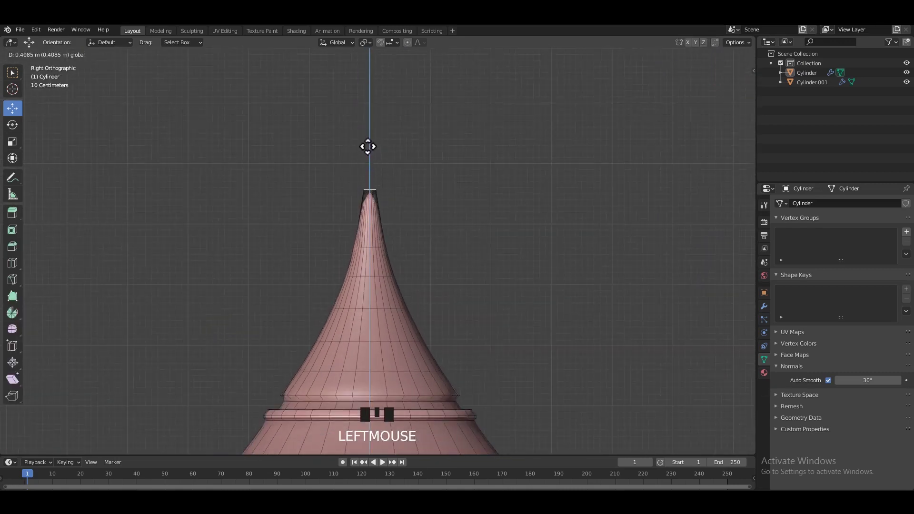
key(s)
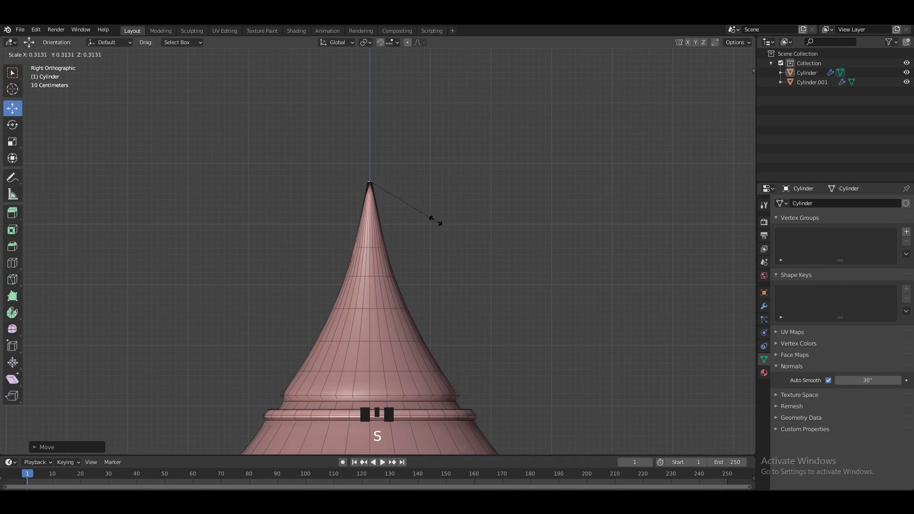
click(369, 138)
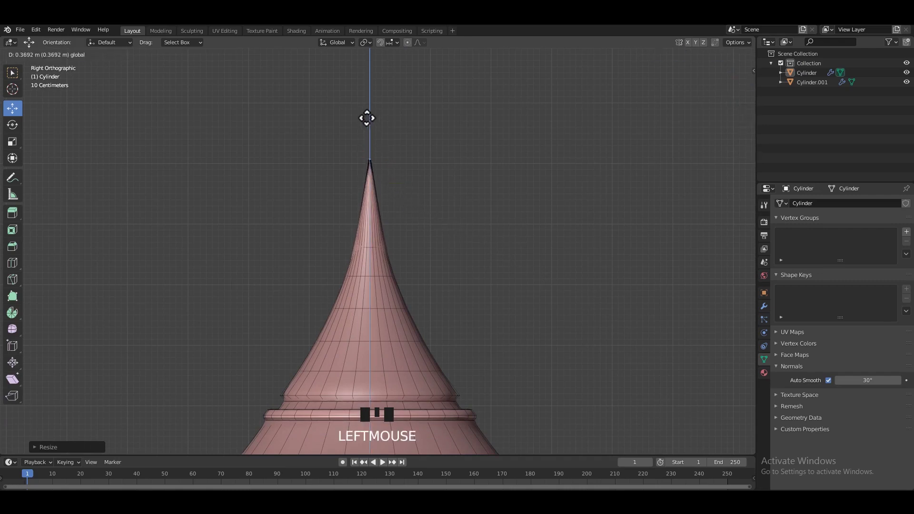
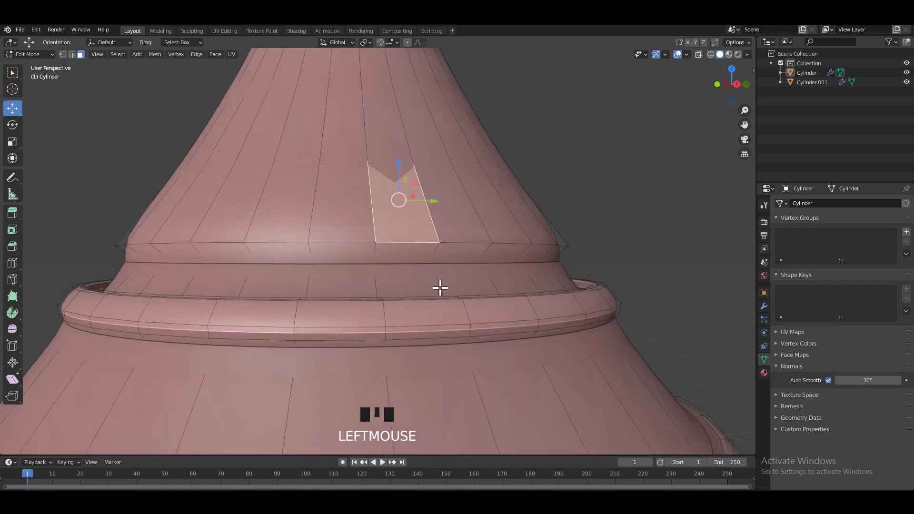
- Select the porthole frame's inner loop and separate it off as its own object
key(ctrl+r)
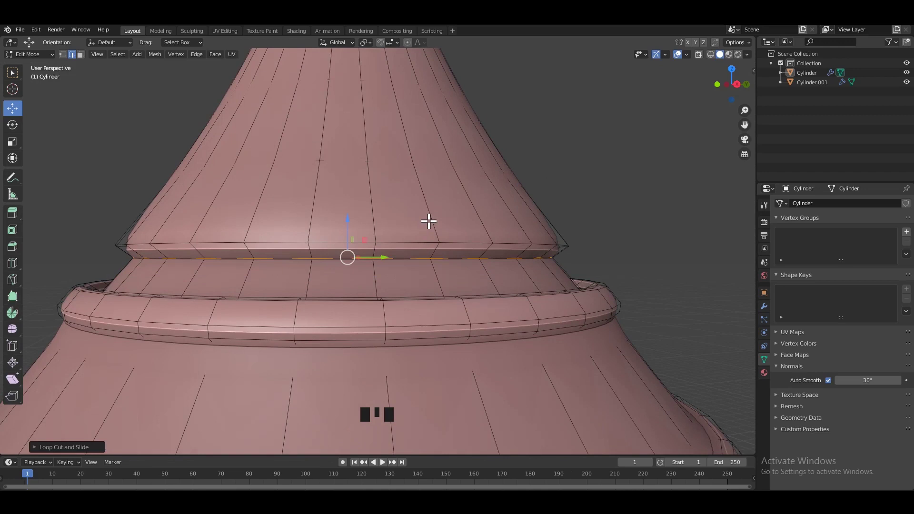
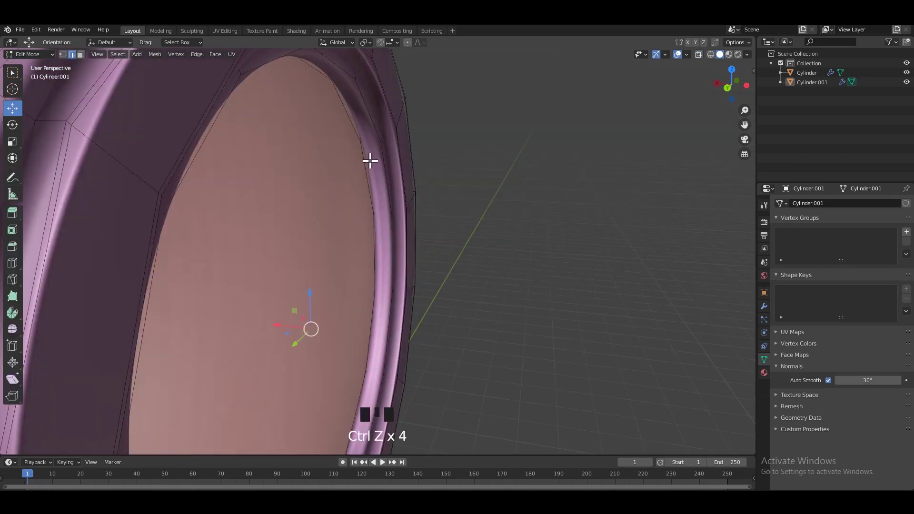
key(Tab)
key(ctrl+z)
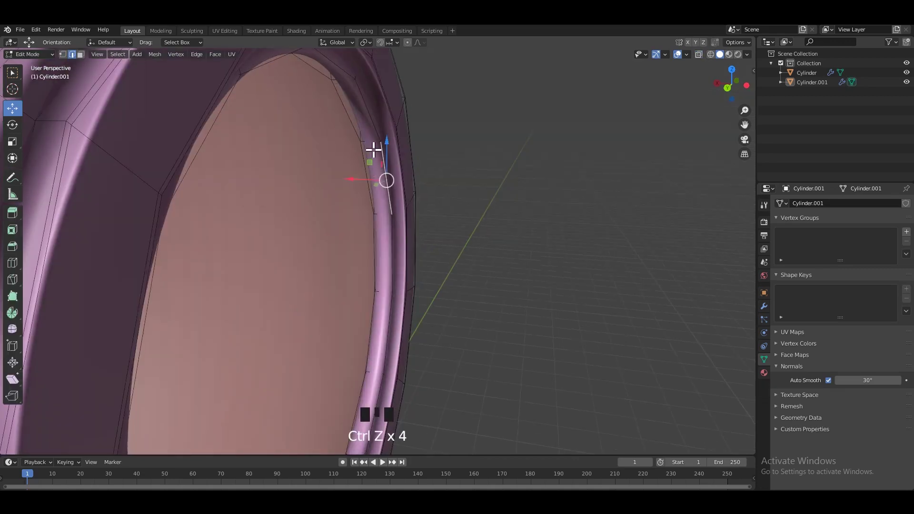
key(ctrl+r)
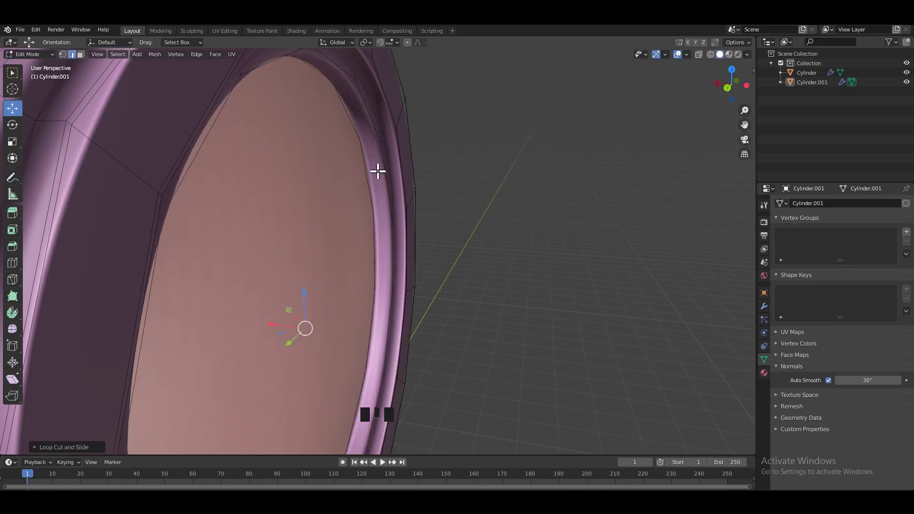
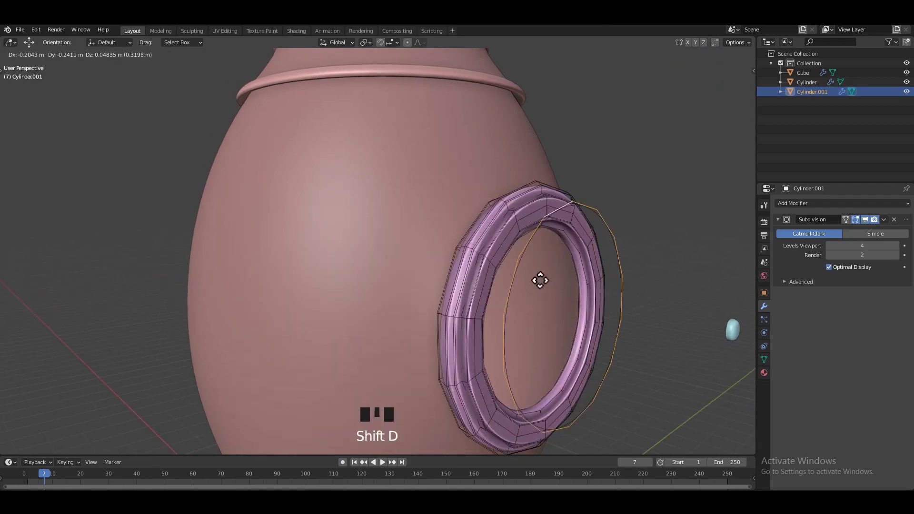
key(p)
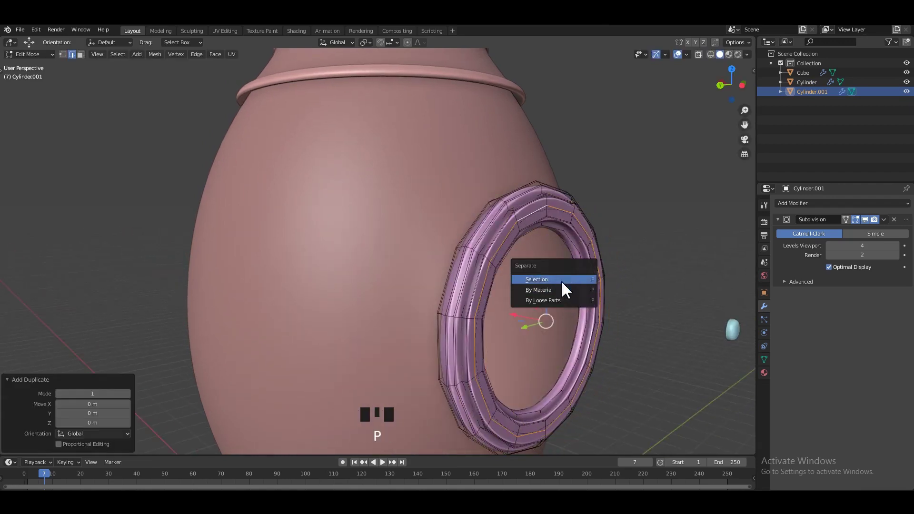
key(Tab)
- Add a small rounded bolt and a guide circle beside the porthole, saving the file
drag(626, 227, 593, 241)
key(ctrl+s)
click(590, 239)
click(590, 236)
key(ctrl+s)
drag(137, 61, 688, 211)
click(631, 244)
click(600, 266)
- Position the bolt near the porthole and duplicate it as Cube.001, saving along the way
key(ctrl+s)
drag(613, 227, 567, 219)
drag(567, 219, 592, 301)
scroll(up, 3)
key(ctrl+s)
drag(630, 332, 651, 316)
middle_click(568, 289)
key(shift+d)
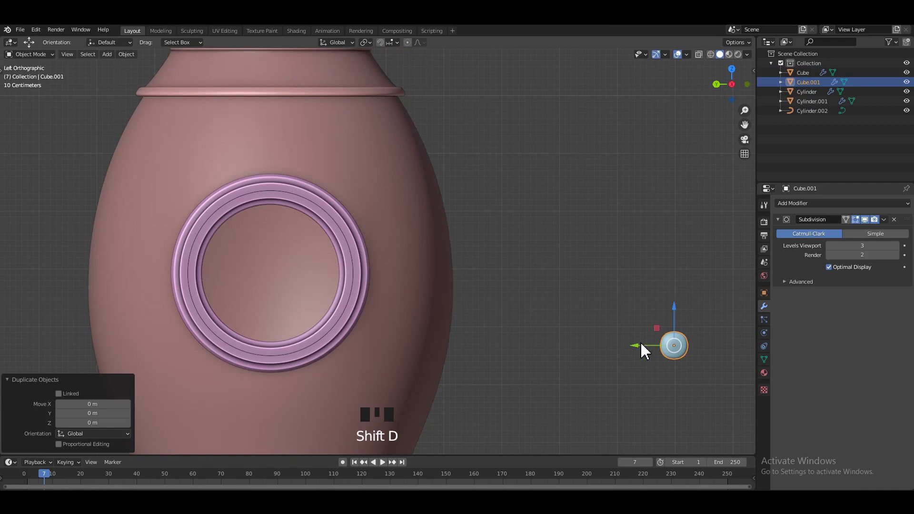
- Scale the duplicated bolt down and adjust its placement on the porthole frame
click(595, 348)
click(530, 283)
key(s)
key(ctrl+s)
click(355, 253)
click(354, 254)
click(354, 256)
click(354, 257)
click(529, 274)
- Add an Array modifier to the bolt with Count 7, forming a straight column
key(/)
click(559, 195)
click(494, 254)
drag(413, 230, 462, 204)
drag(461, 204, 556, 214)
key(ctrl+s)
drag(603, 220, 577, 230)
scroll(up, 3)
drag(567, 244, 627, 253)
click(627, 253)
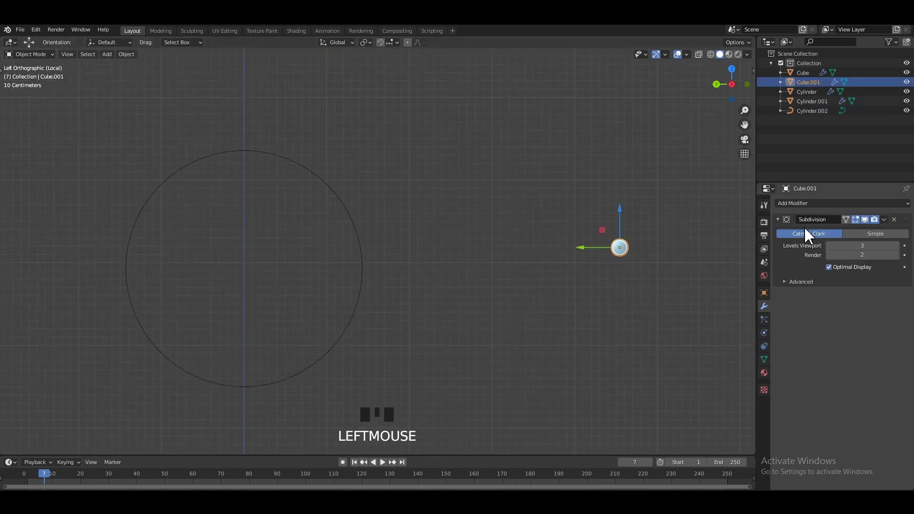
drag(787, 222, 789, 237)
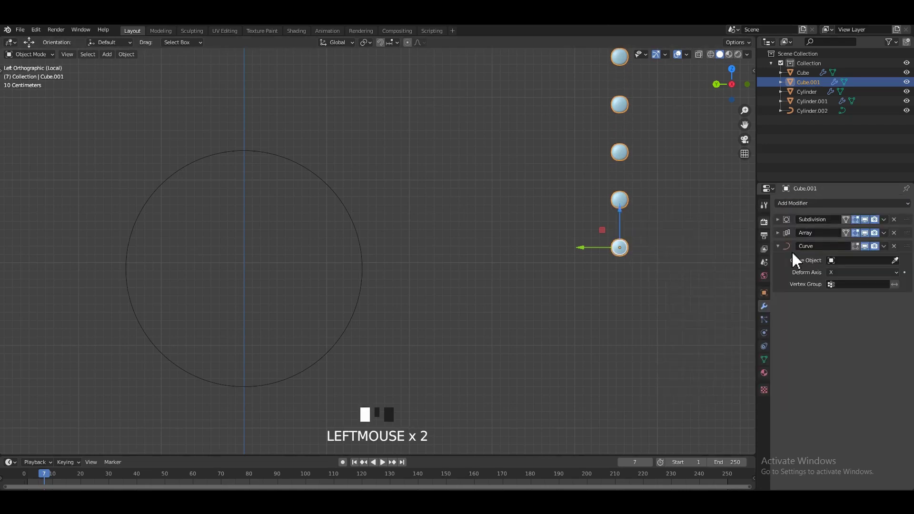
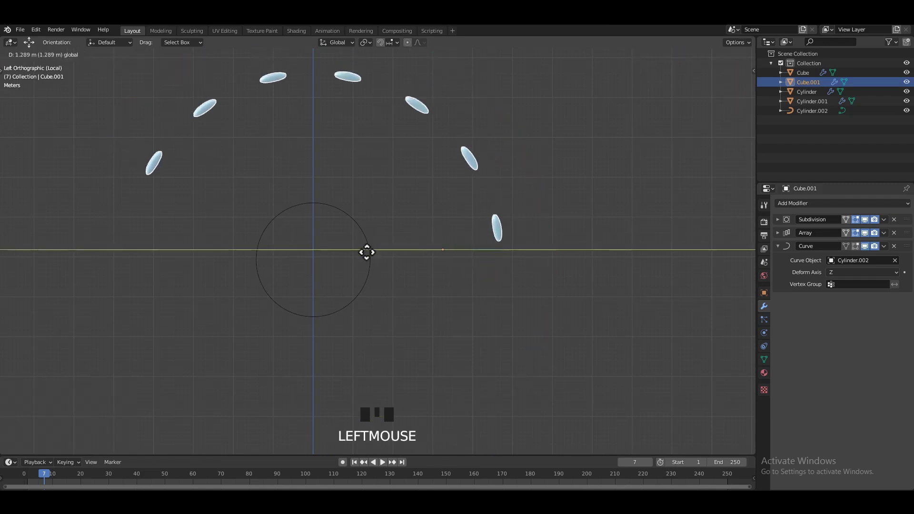
- Move the bent row of seven bolts onto the arc of the guide circle
scroll(up, 3)
drag(325, 235, 414, 234)
scroll(up, 3)
click(346, 230)
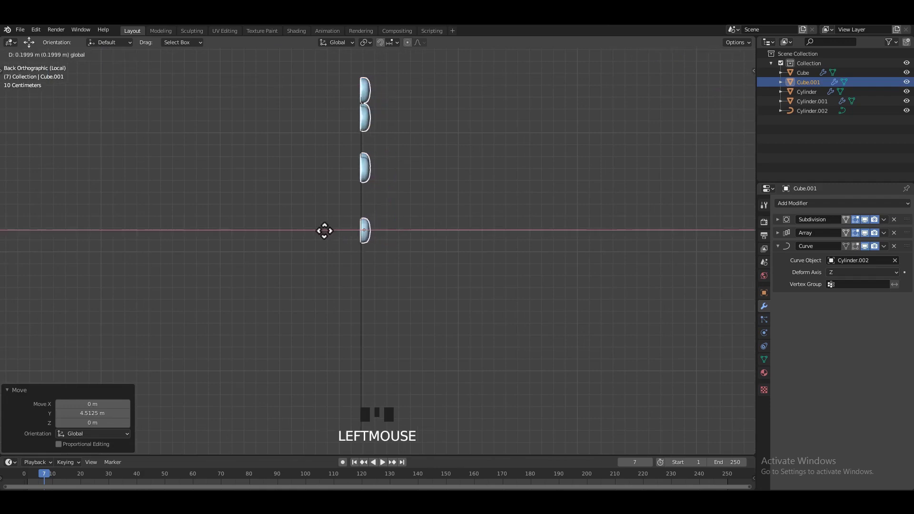
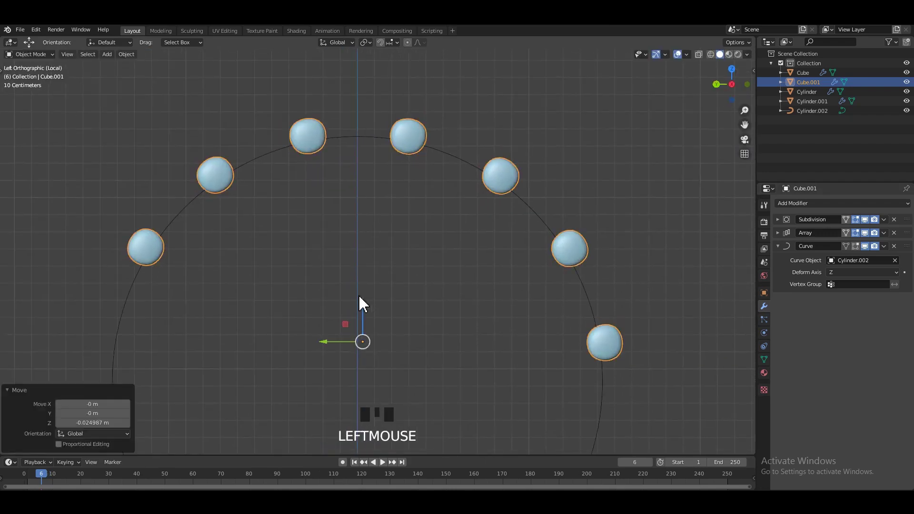
- Nudge the ring of bolts into place on the porthole frame and save the file
key(ctrl+z)
drag(324, 347, 319, 335)
click(318, 335)
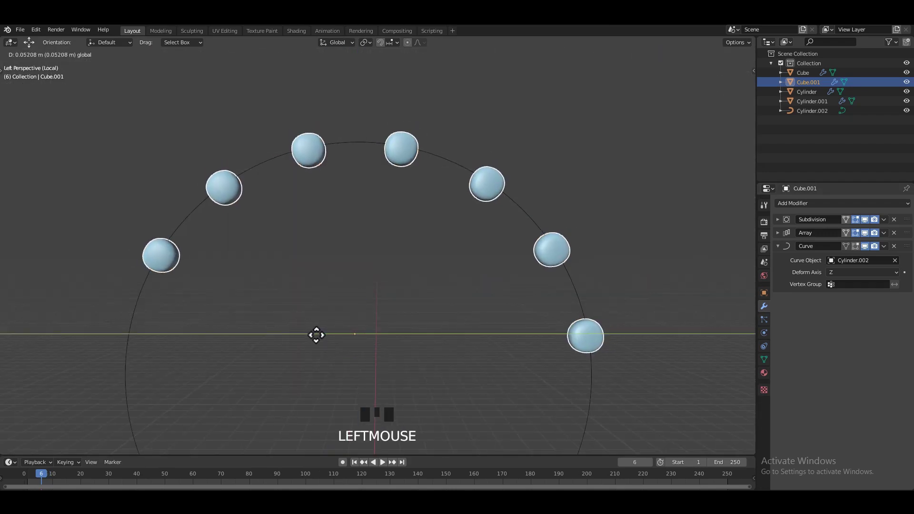
click(455, 232)
key(ctrl+s)
drag(493, 191, 532, 213)
middle_click(436, 210)
middle_click(566, 218)
key(ctrl+s)
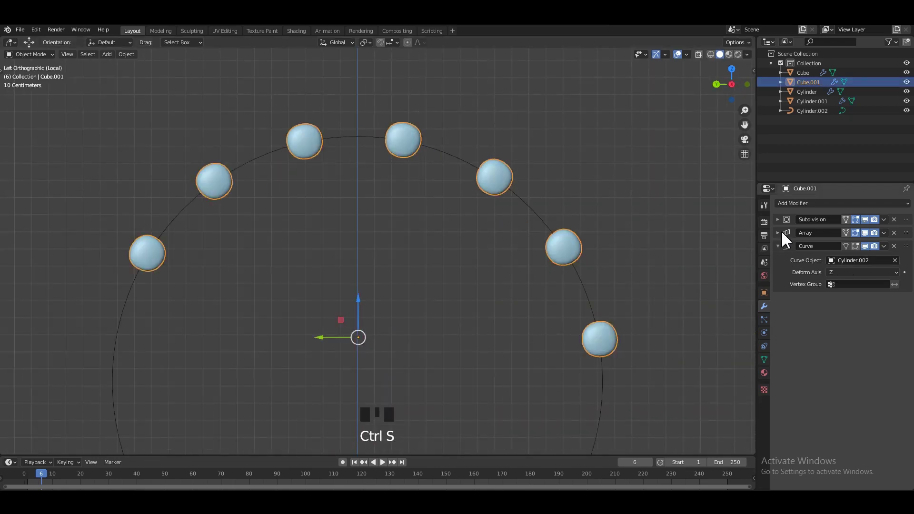
- Raise the Array modifier's Relative Offset Factor X to about 6.2 so the seven bolts spread around the frame
drag(786, 238, 581, 241)
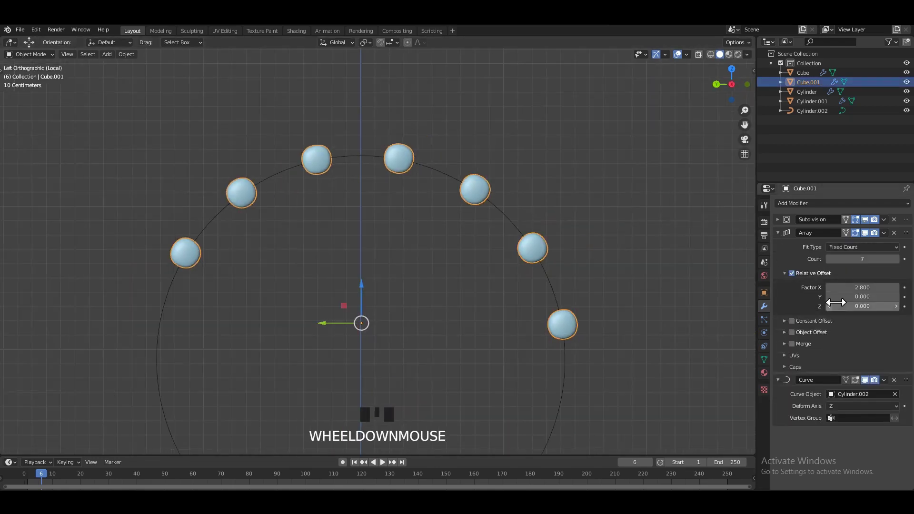
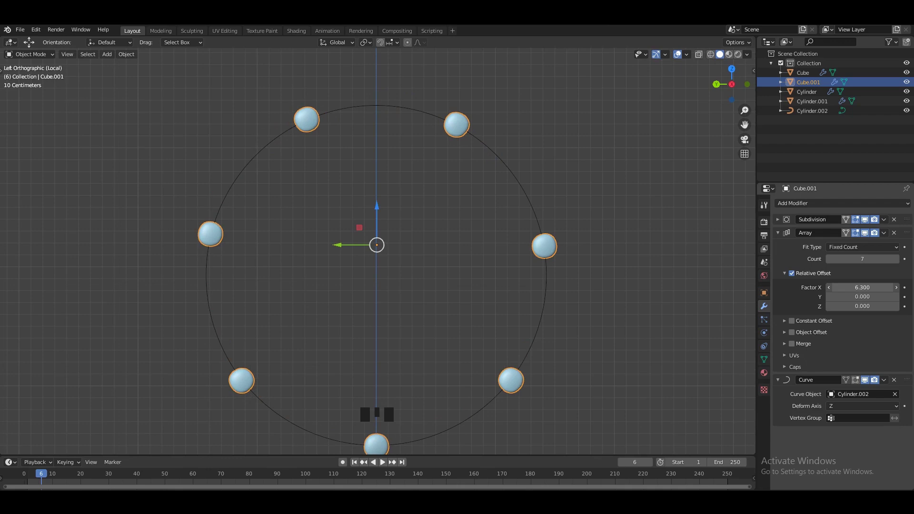
click(660, 228)
scroll(down, 3)
middle_click(570, 220)
key(ctrl+s)
click(574, 221)
key(/)
click(611, 216)
scroll(down, 3)
drag(448, 223, 493, 243)
scroll(up, 3)
key(ctrl+s)
- Inspect the bolt spacing around the porthole from several angles and enter Edit Mode on the bolt mesh
drag(470, 211, 483, 218)
scroll(down, 3)
middle_click(511, 203)
drag(487, 212, 433, 179)
key(ctrl+s)
middle_click(412, 201)
scroll(up, 3)
middle_click(425, 149)
scroll(up, 3)
click(412, 182)
key(Tab)
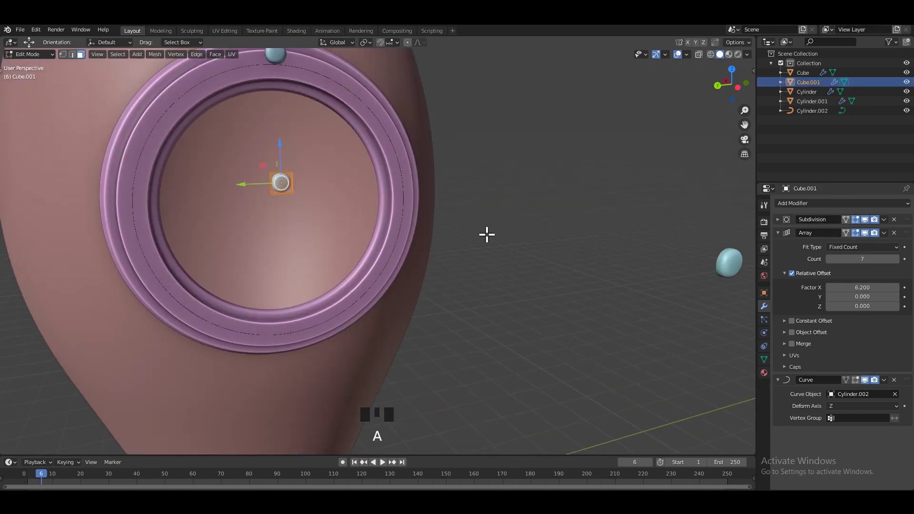
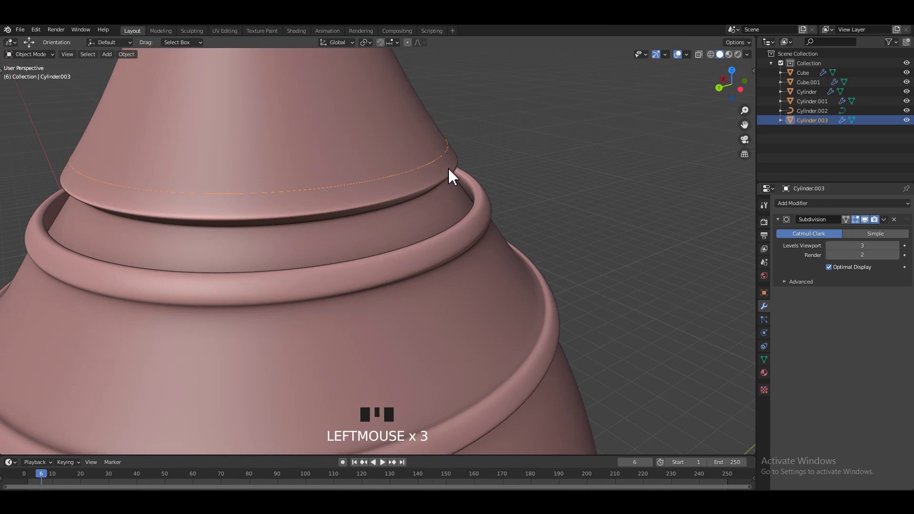
- Convert the Cylinder.003 cone ring into a curve via Object > Convert and save
drag(127, 57, 524, 195)
key(/)
click(531, 184)
key(ctrl+s)
key(Tab)
key(Tab)
- Add a new mesh, subdivide it into a small capsule and rotate it beside the cone's edge
click(527, 280)
key(/)
scroll(down, 3)
click(522, 218)
key(Tab)
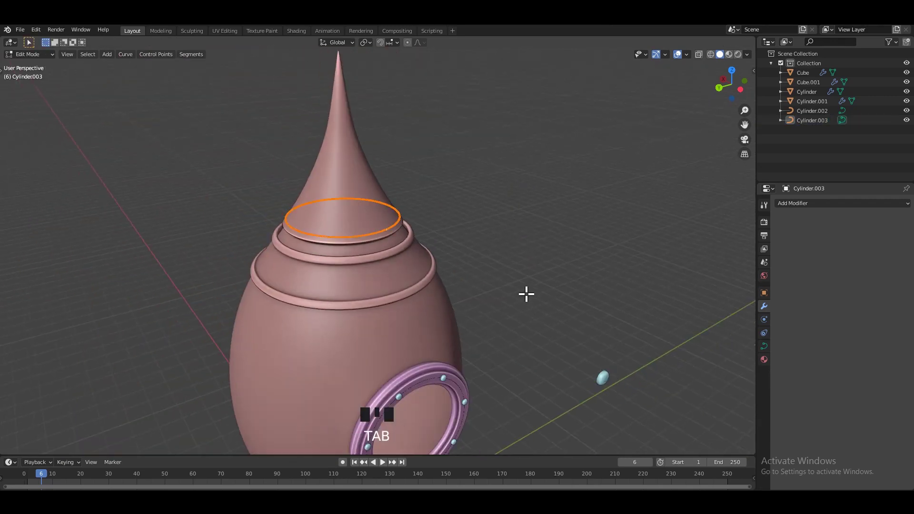
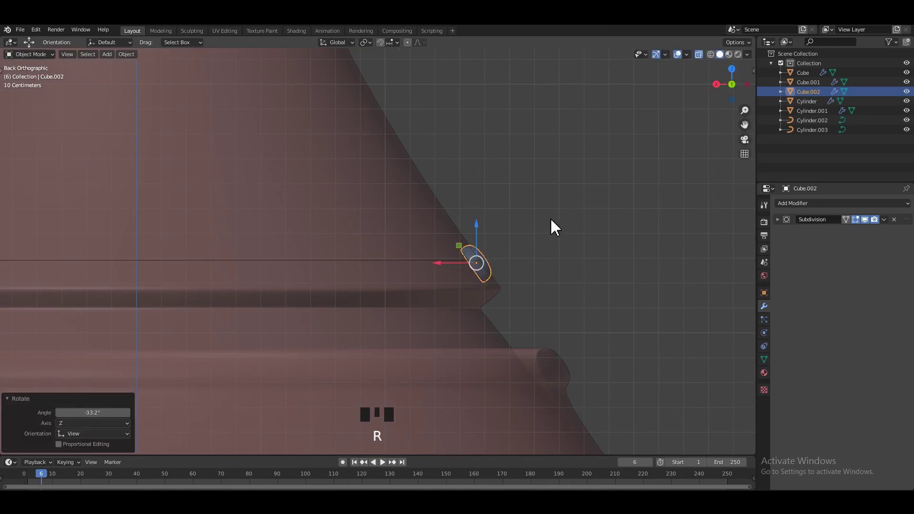
- Give the capsule Array and Curve modifiers with Cylinder.003 as the Curve Object
scroll(up, 3)
drag(497, 220, 479, 251)
click(511, 213)
drag(469, 263, 498, 227)
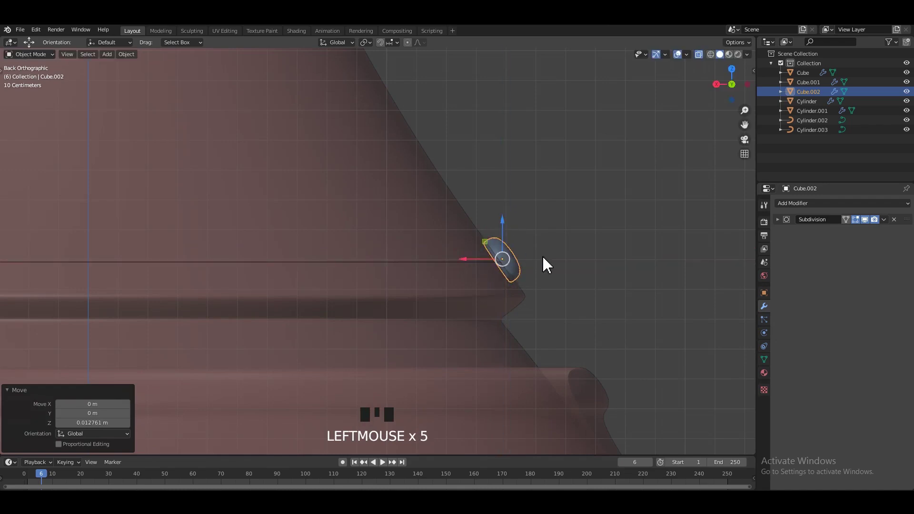
key(alt+z)
click(567, 251)
scroll(down, 3)
drag(483, 262, 437, 257)
key(ctrl+s)
- Reframe the capsule on the cone rim and start scaling it down with S
scroll(down, 3)
click(366, 281)
scroll(up, 3)
key(s)
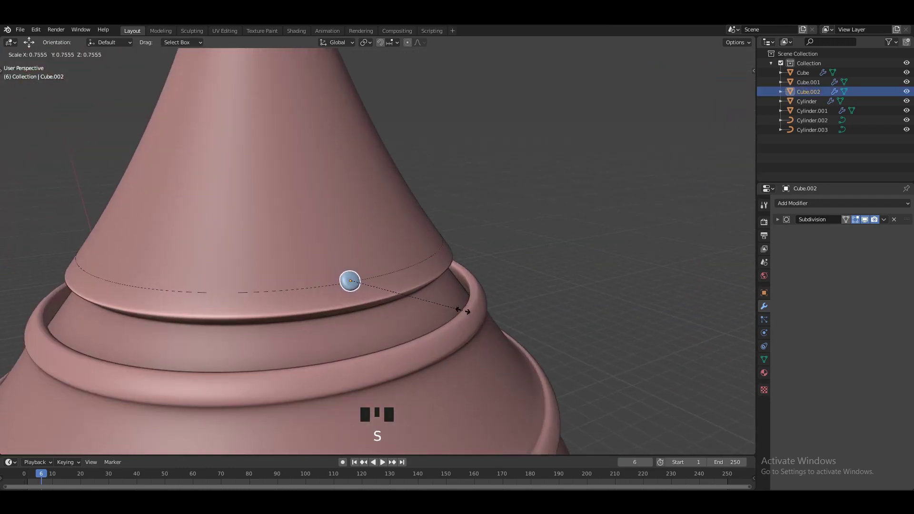
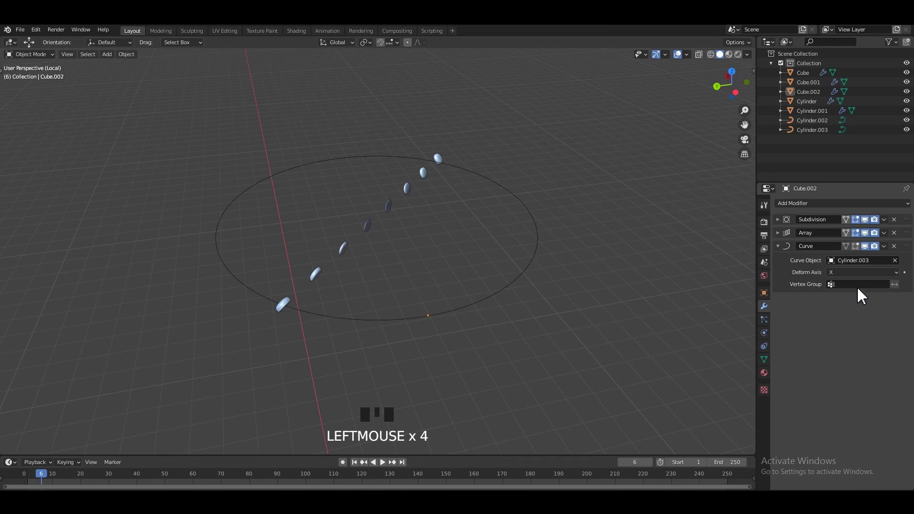
- Switch the deform axis so the capsule row follows the Cylinder.003 curve around the band
scroll(down, 3)
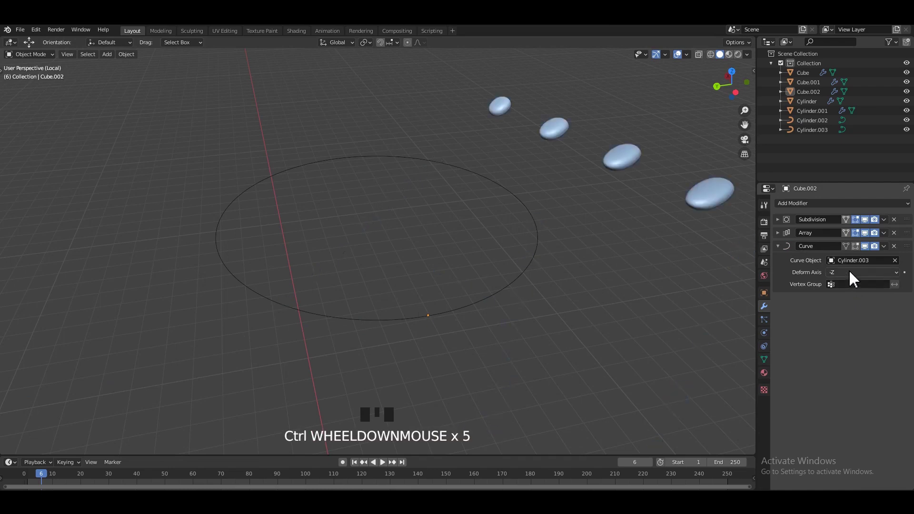
click(516, 360)
drag(439, 300, 439, 271)
click(421, 275)
key(ctrl+z)
drag(444, 321, 457, 250)
drag(457, 250, 411, 245)
middle_click(500, 258)
scroll(up, 3)
drag(495, 264, 478, 271)
middle_click(537, 273)
- Rotate and rescale the arrayed rivet with R and S until the bolts sit rounded on the ring
key(r)
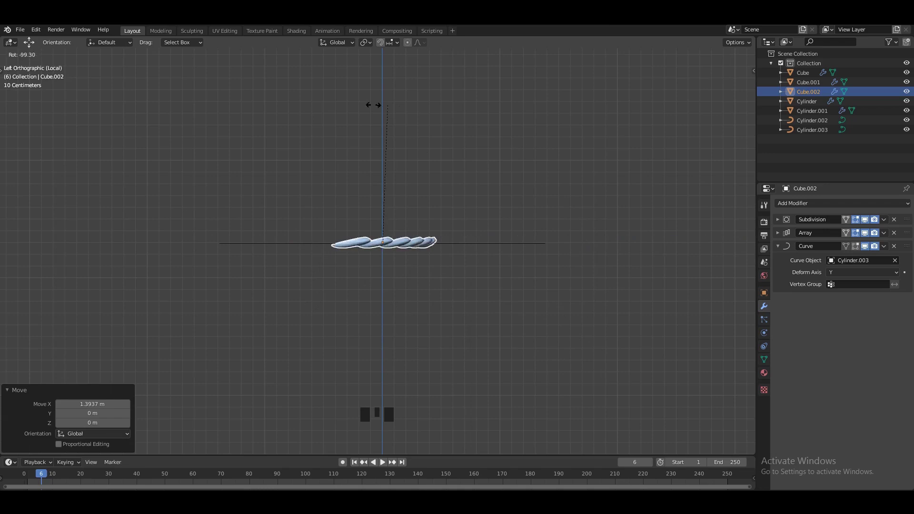
scroll(down, 3)
drag(454, 265, 487, 281)
scroll(up, 3)
key(ctrl+s)
key(Tab)
scroll(up, 3)
key(Tab)
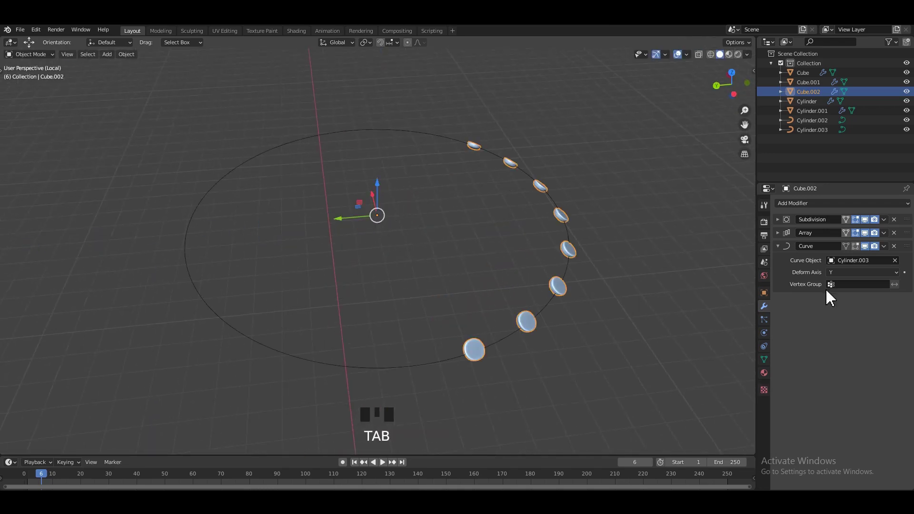
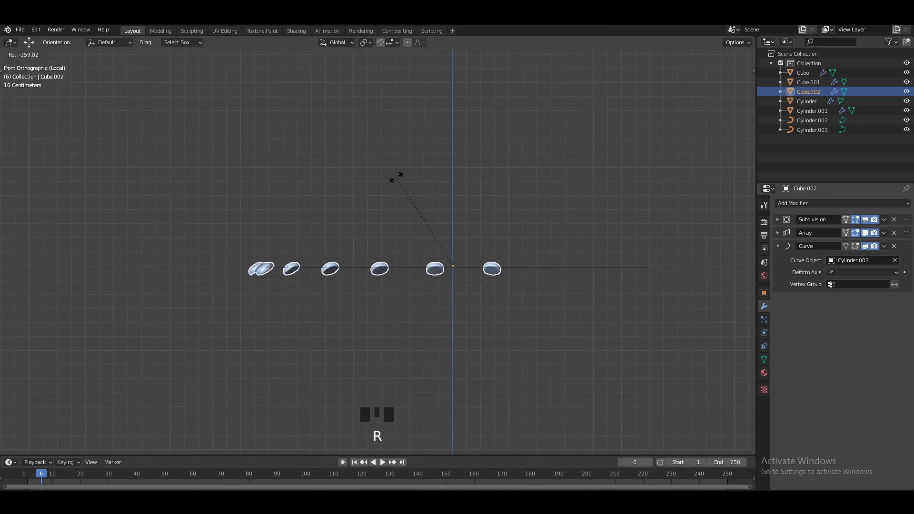
key(ctrl+z)
key(r)
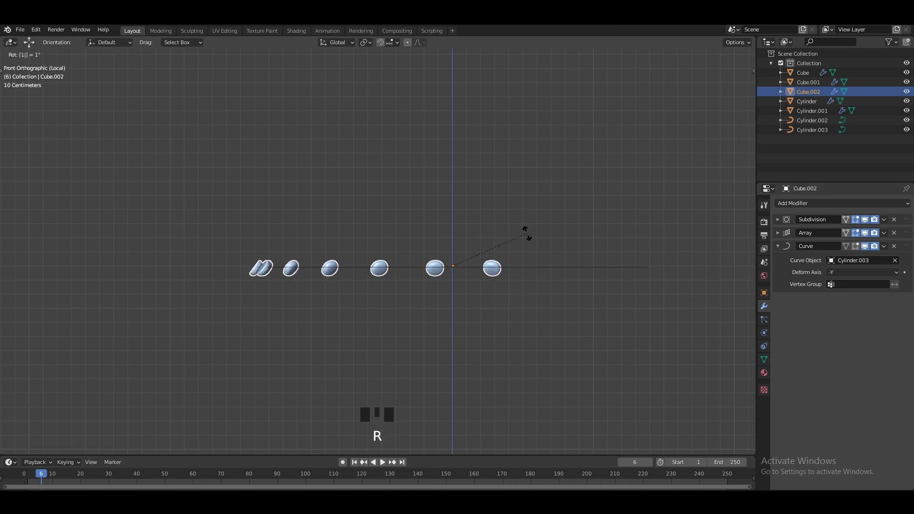
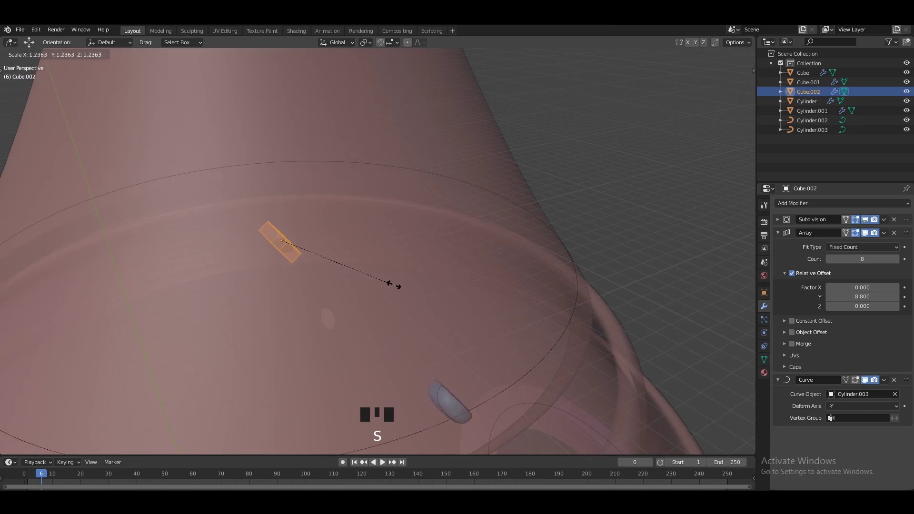
key(Tab)
- View the nose ring from the top and set Array Relative Offset Y to 7.1 for eight evenly spaced rivets
key(alt+z)
scroll(down, 3)
middle_click(560, 198)
drag(561, 193, 526, 197)
drag(506, 259, 441, 249)
scroll(up, 3)
key(ctrl+s)
middle_click(445, 255)
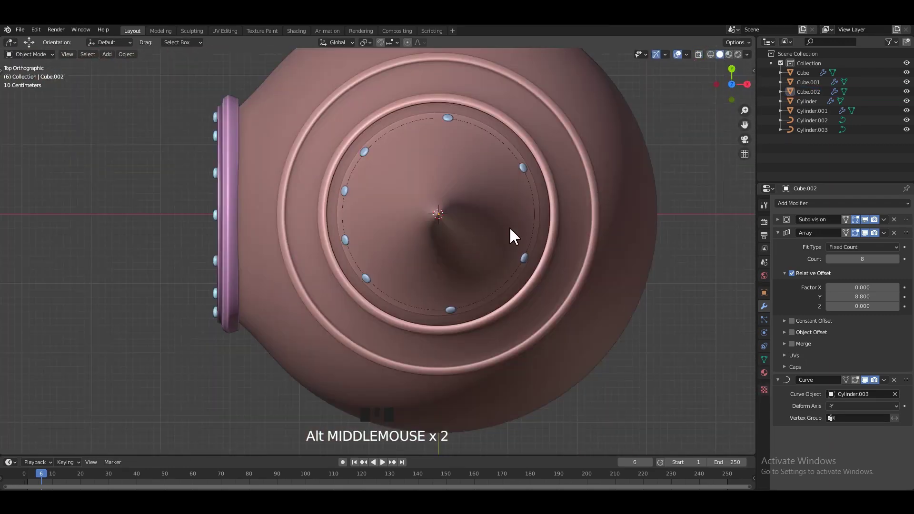
click(532, 264)
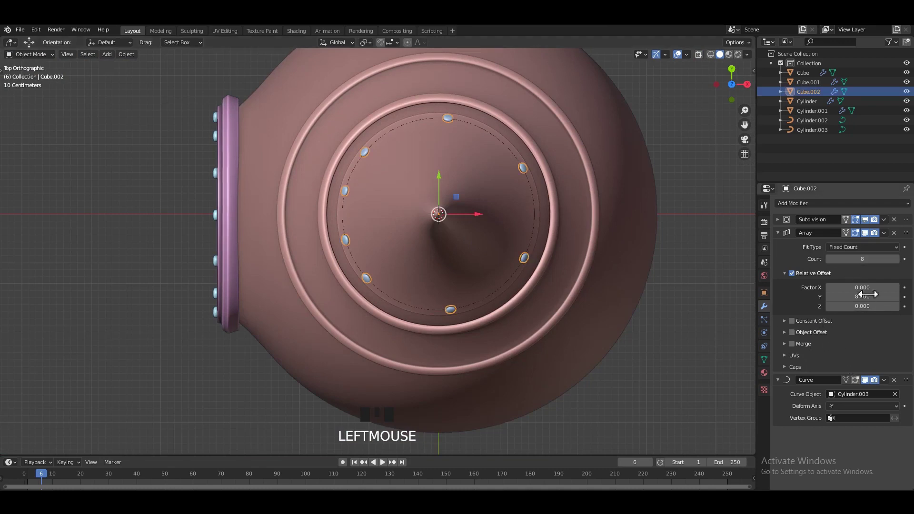
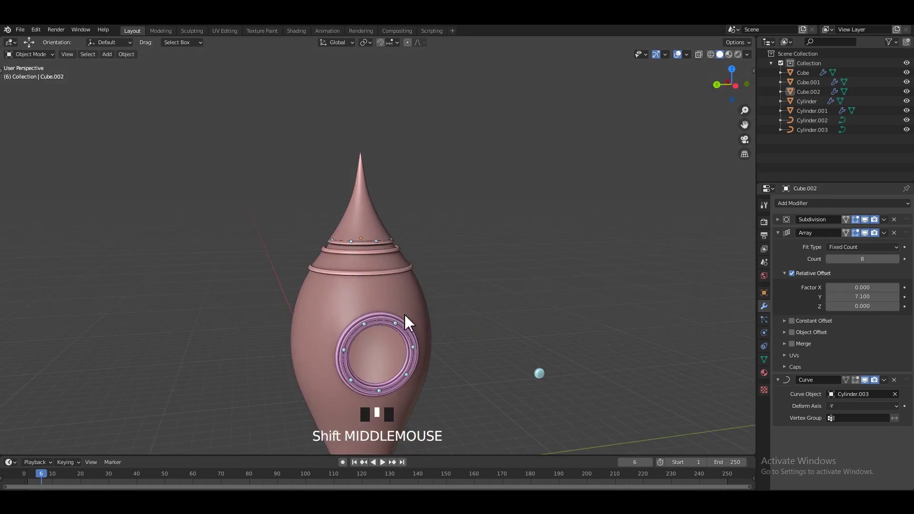
- View the rocket from the side and select the lower edge loop of the body in Edit Mode
scroll(up, 3)
middle_click(394, 272)
key(ctrl+s)
drag(573, 263, 602, 277)
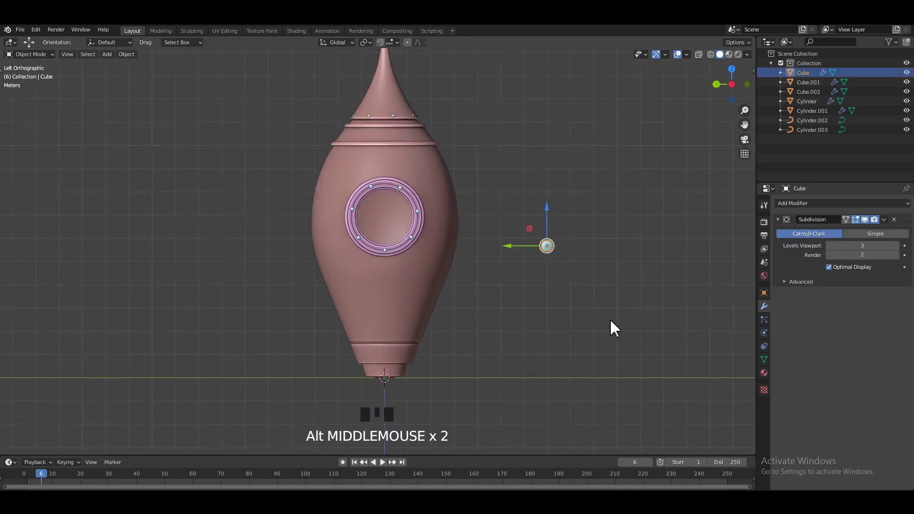
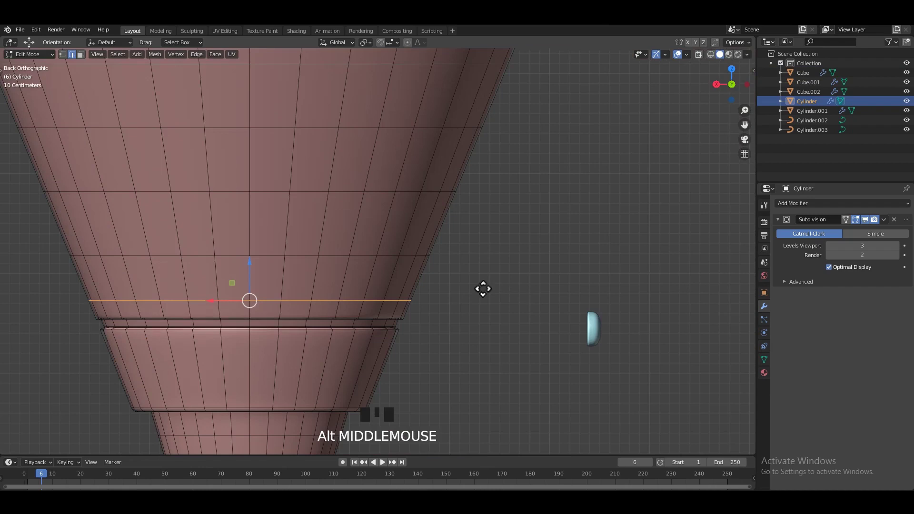
- Duplicate the edge loop with Shift+D, separate it with P into Cylinder.004 as a curve, then select the blue rivet
key(shift+d)
key(p)
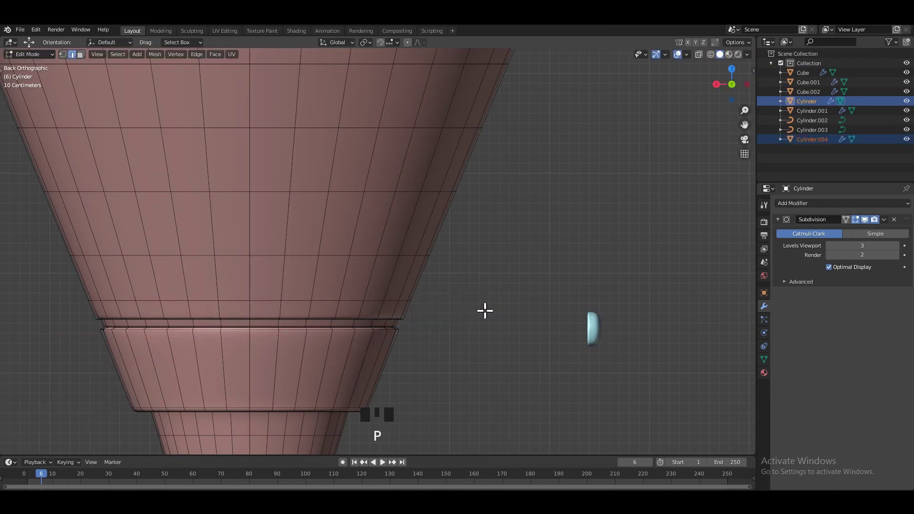
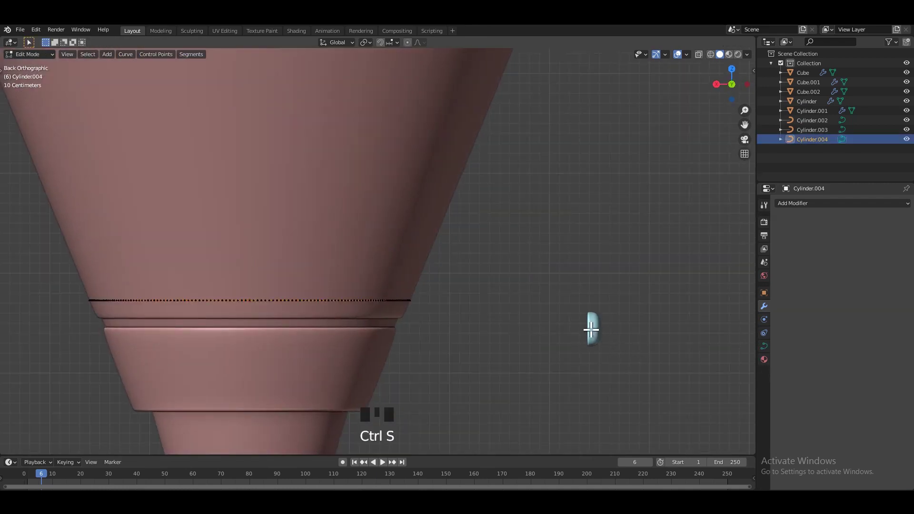
key(Tab)
click(597, 314)
- Move the blue Cube rivet down onto the new Cylinder.004 ring on the lower body
click(608, 329)
drag(543, 329, 368, 296)
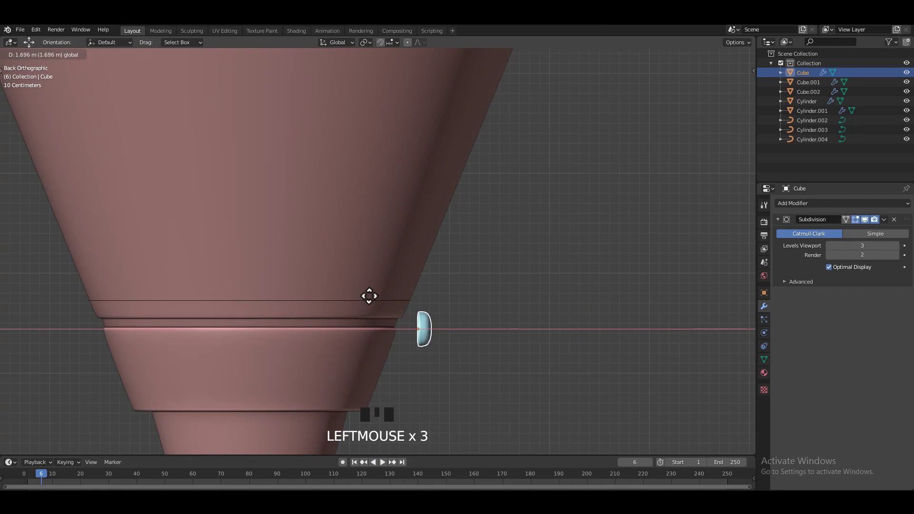
key(alt+z)
scroll(up, 3)
drag(501, 268, 442, 263)
drag(442, 263, 457, 232)
- Tilt the rivet with R so it follows the slope of the body at the ring
key(ctrl+z)
click(445, 238)
key(r)
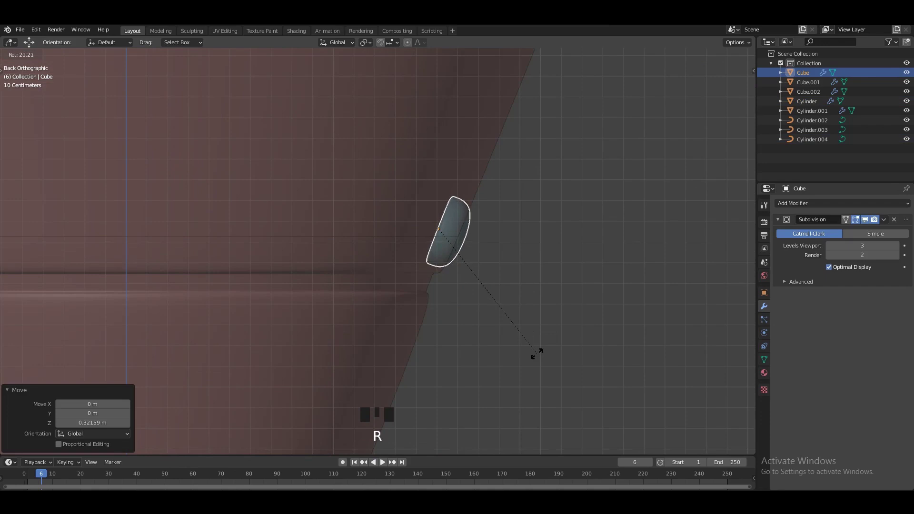
click(412, 228)
middle_click(456, 246)
scroll(down, 3)
drag(553, 273, 474, 262)
click(475, 262)
- Reset the rivet's origin to its geometry and scale it down with S to a small rounded bolt
key(Tab)
key(Tab)
key(`)
key(s)
drag(326, 234, 400, 233)
drag(399, 233, 402, 273)
drag(402, 273, 469, 283)
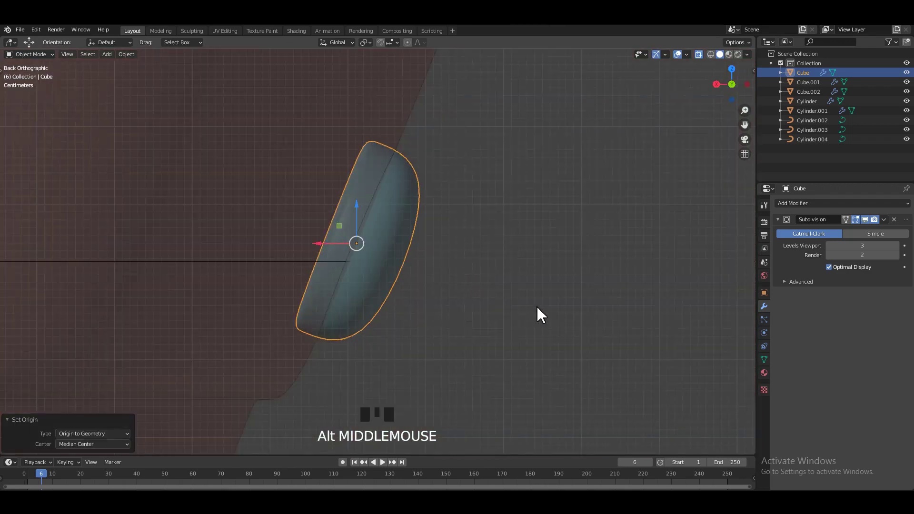
key(s)
click(353, 214)
drag(322, 257, 355, 227)
- Check the rivet's placement on the Cylinder.004 ring from several views and save
middle_click(374, 256)
scroll(down, 3)
key(ctrl+s)
key(alt+z)
key(ctrl+s)
click(618, 278)
middle_click(410, 286)
scroll(up, 3)
key(ctrl+s)
click(372, 257)
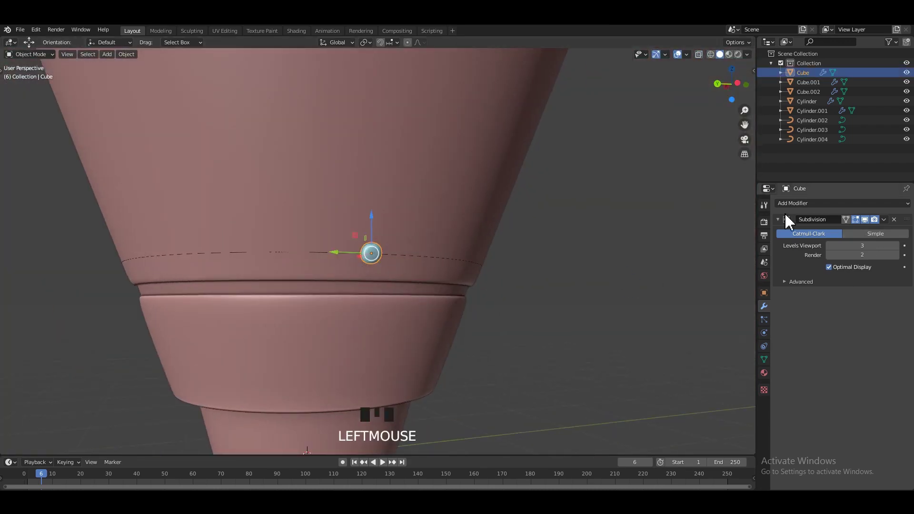
- Add an Array modifier to the rivet with Count 8 and Relative Offset Y 4.4
drag(782, 224, 458, 245)
scroll(down, 3)
middle_click(436, 247)
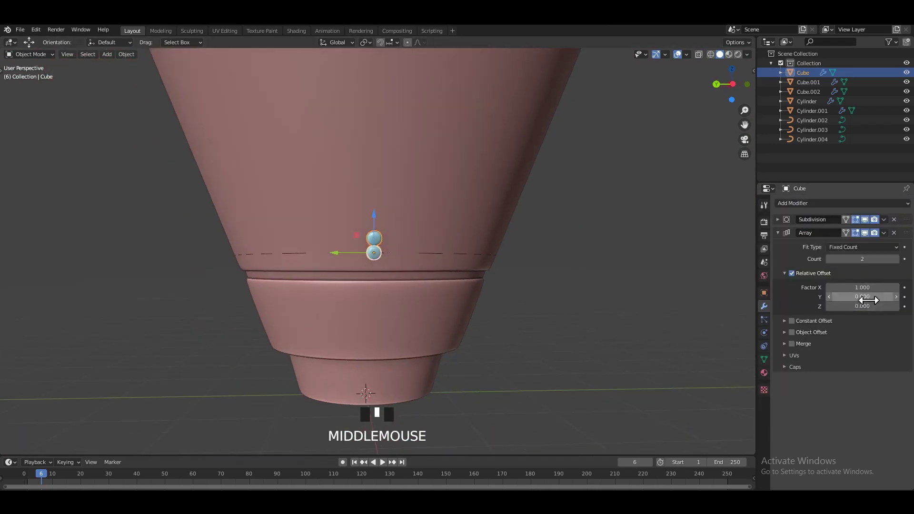
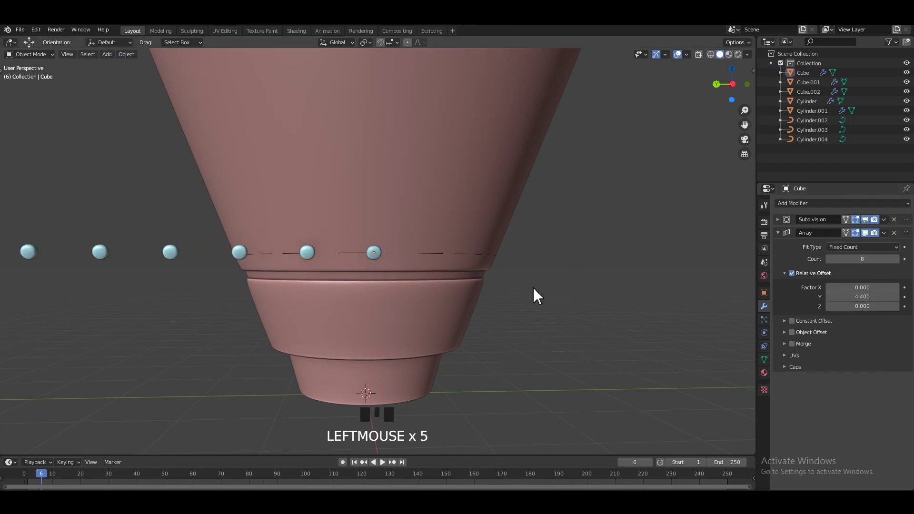
key(ctrl+s)
drag(568, 278, 489, 267)
- Add a Curve modifier targeting the lower ring curve Cylinder.004 and save
click(476, 262)
middle_click(453, 257)
key(ctrl+s)
key(ctrl+s)
drag(437, 254, 500, 277)
scroll(up, 3)
key(ctrl+s)
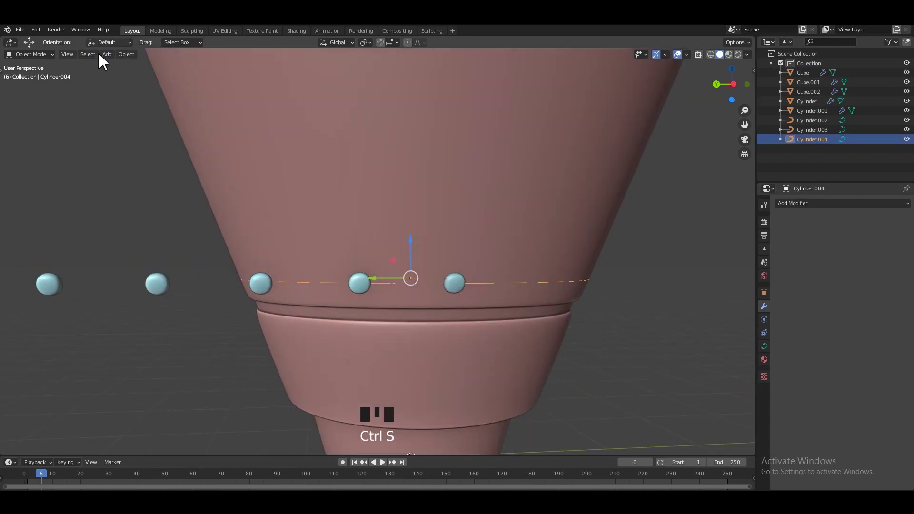
drag(129, 65, 470, 316)
key(ctrl+s)
- Reselect the rivet row and check how it bends around the lower ring
click(465, 297)
drag(782, 242, 530, 280)
middle_click(530, 279)
key(ctrl+s)
scroll(down, 3)
drag(446, 298, 845, 279)
scroll(down, 3)
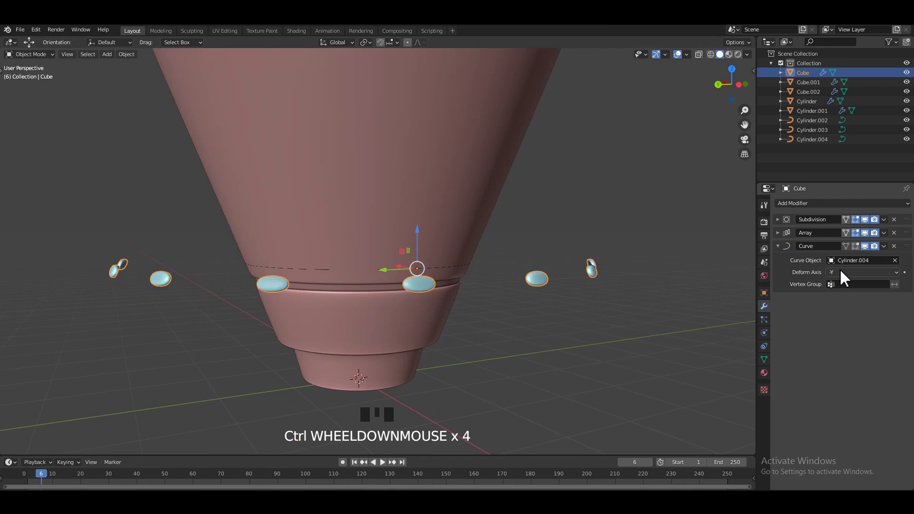
- Move the rivet ring down toward the rocket's lower body band
key(alt+z)
scroll(down, 3)
scroll(up, 3)
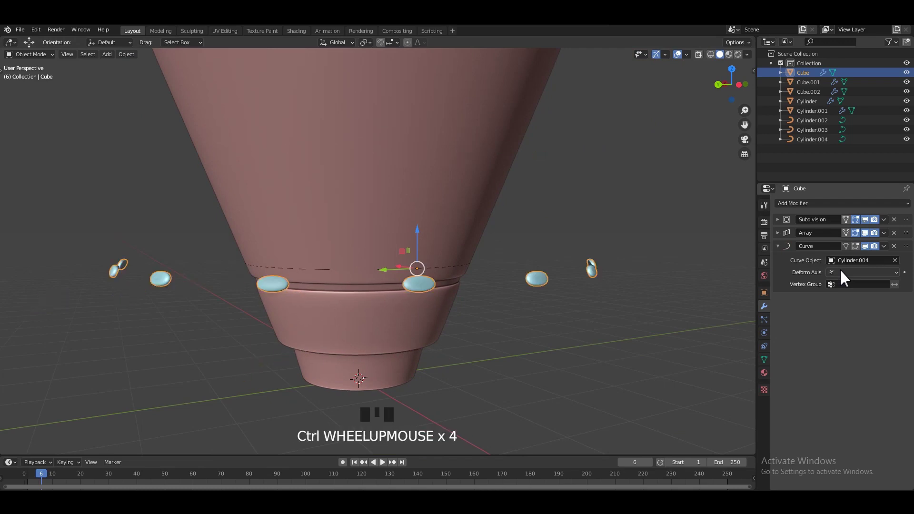
drag(397, 295, 347, 284)
key(alt+z)
drag(395, 281, 381, 252)
click(381, 253)
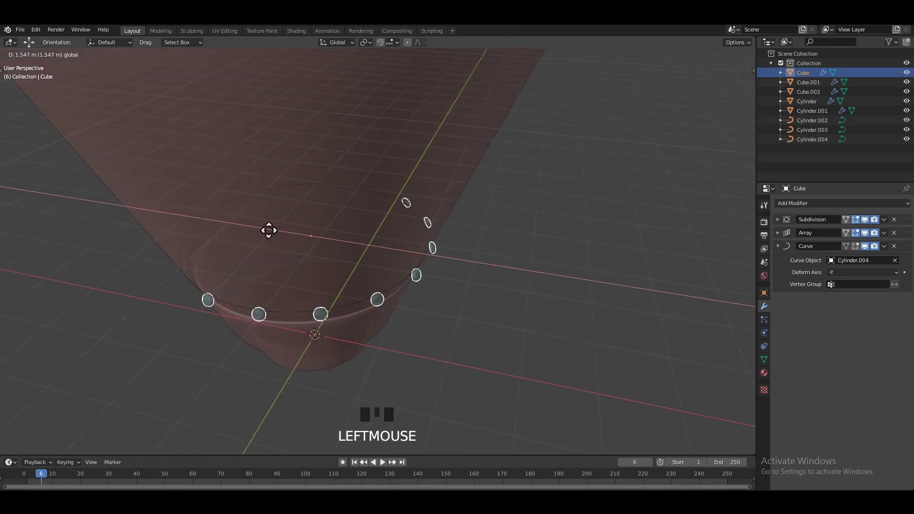
key(alt+z)
middle_click(439, 275)
scroll(up, 3)
drag(477, 286, 411, 238)
click(412, 238)
- Scale the rivet ring along Z until it matches the band height
key(ctrl+z)
key(s)
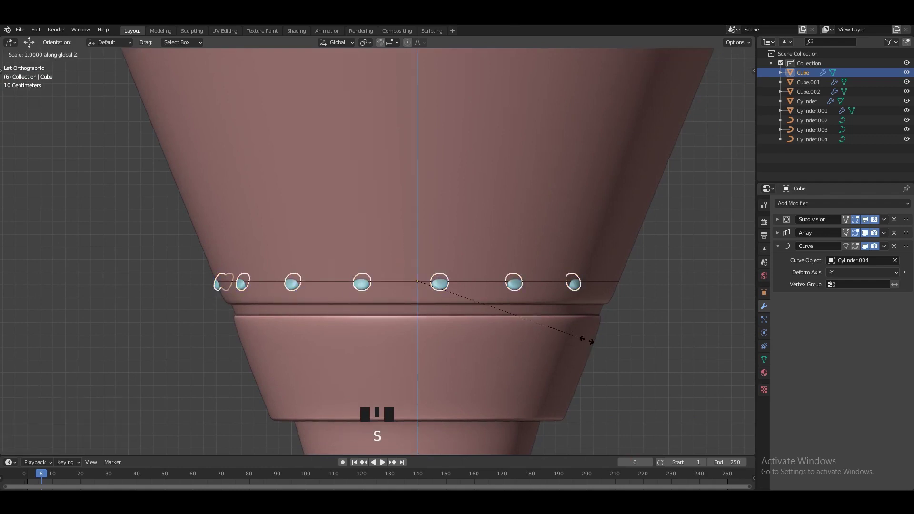
key(ctrl+z)
key(s)
key(s)
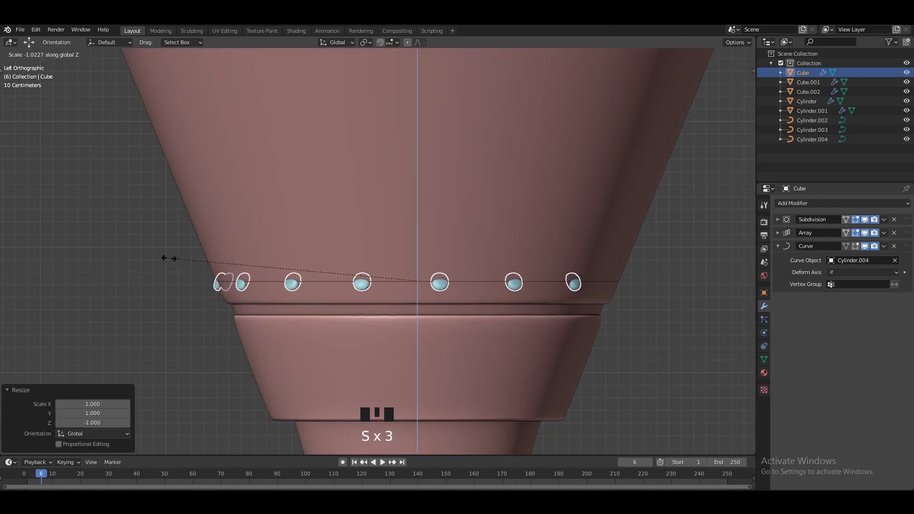
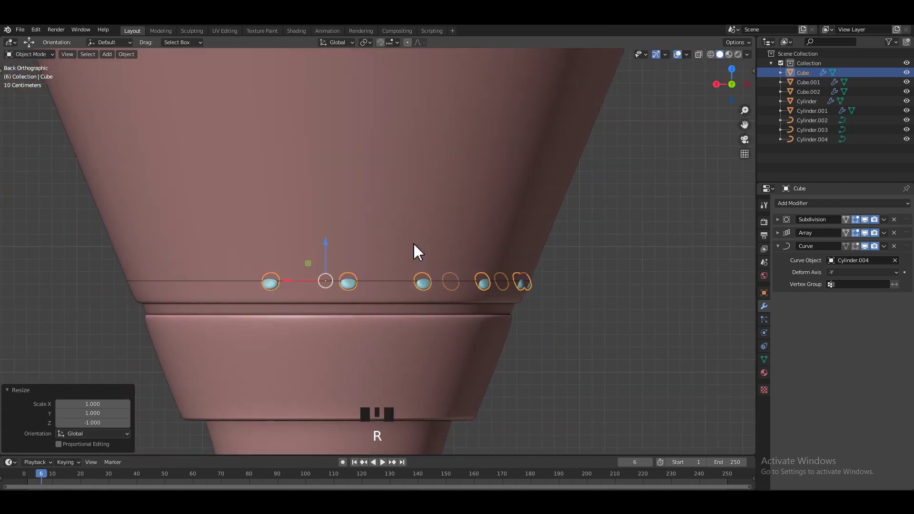
scroll(up, 3)
- Nudge the rivets against the body surface, checking from behind
key(alt+z)
drag(458, 297, 427, 269)
key(alt+z)
drag(444, 277, 415, 275)
scroll(up, 3)
drag(382, 302, 286, 315)
click(286, 315)
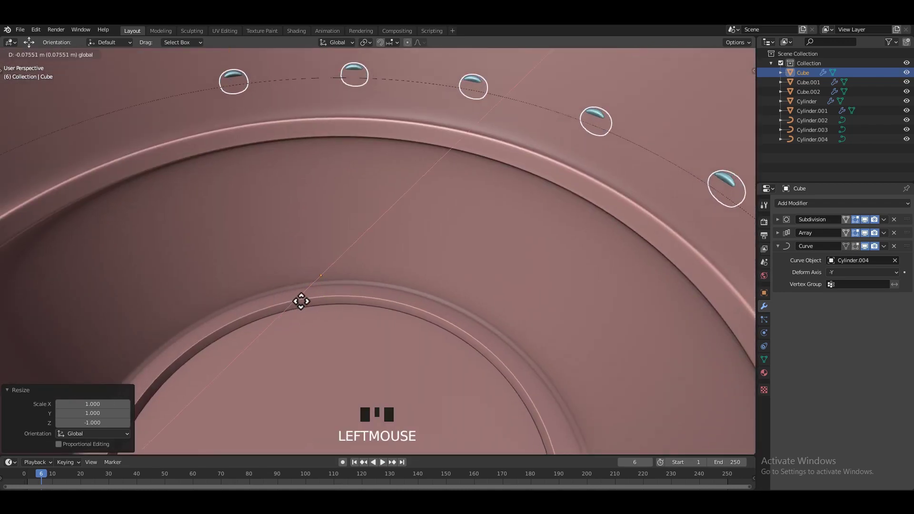
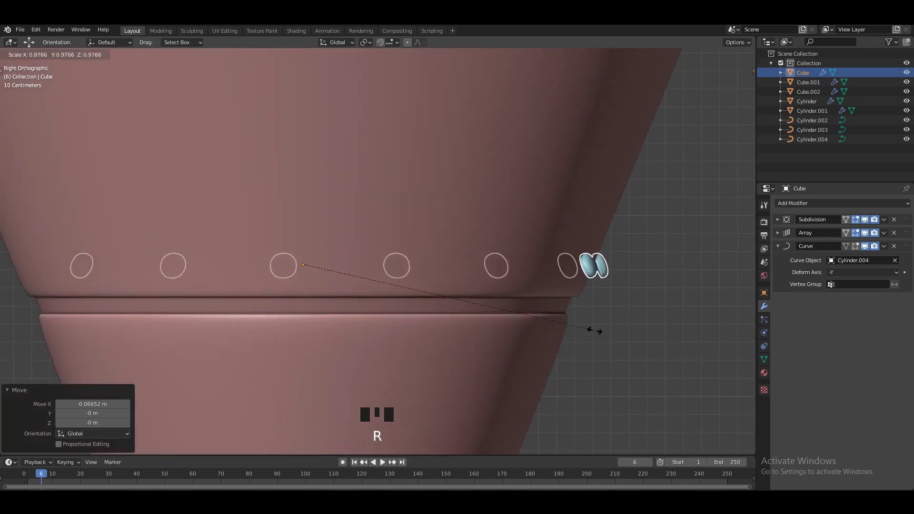
- Shrink the rivet ring slightly so it hugs the band, and save
scroll(down, 3)
drag(526, 276, 525, 274)
key(ctrl+s)
scroll(down, 3)
middle_click(476, 257)
scroll(up, 3)
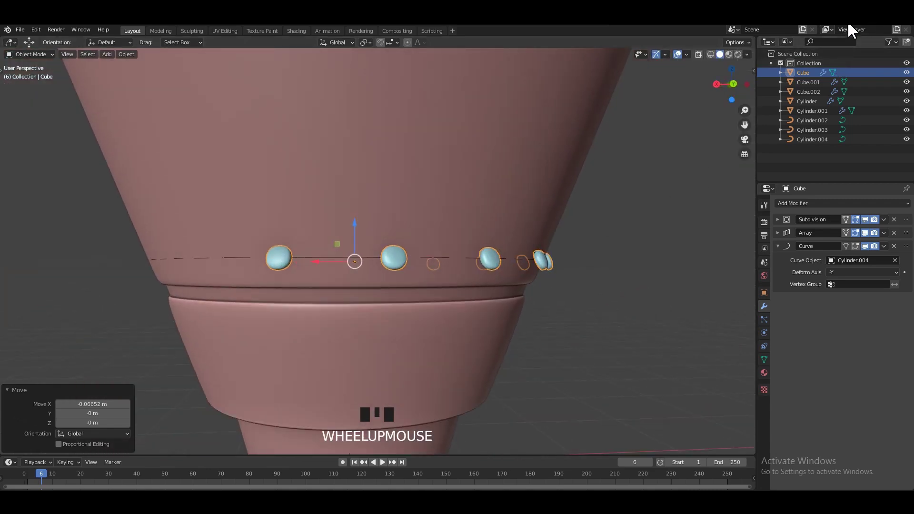
- Deselect the rivets to inspect the finished lower ring
click(719, 212)
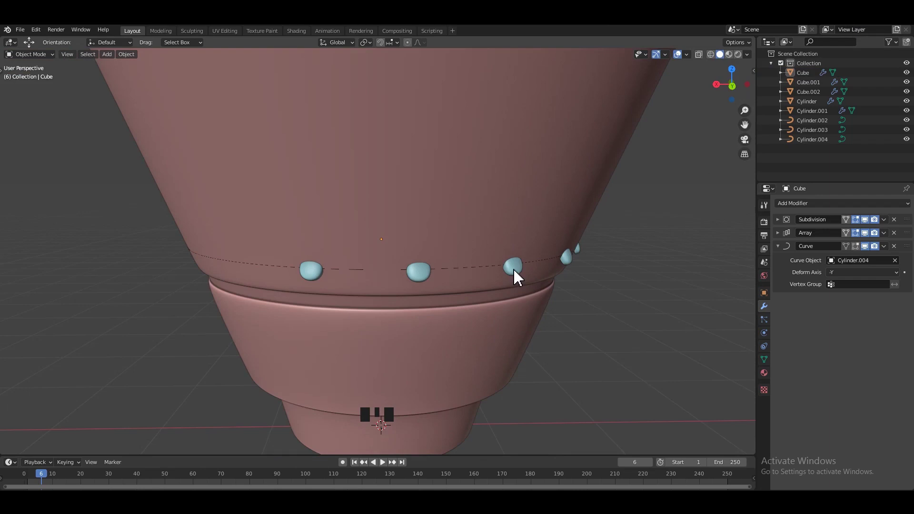
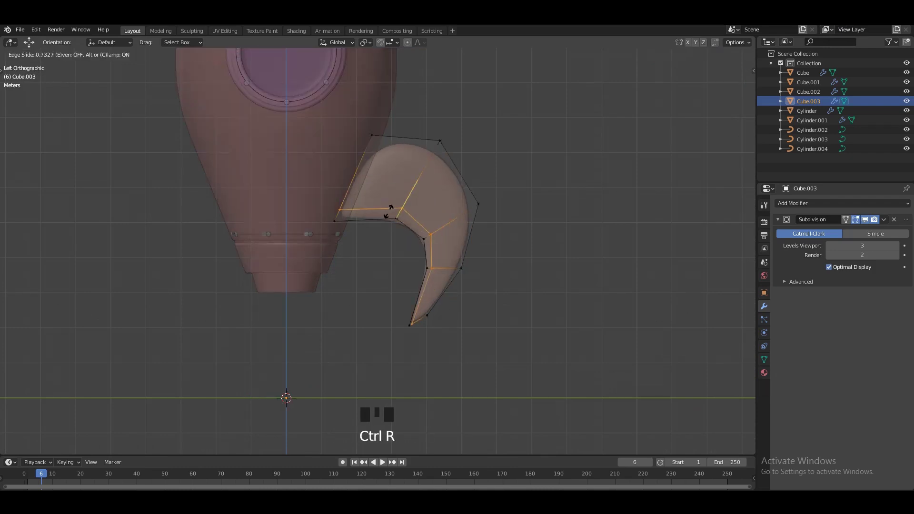
- Add a loop cut to the fin Cube.003 and scale it to start the curve
key(Tab)
key(Tab)
key(ctrl+r)
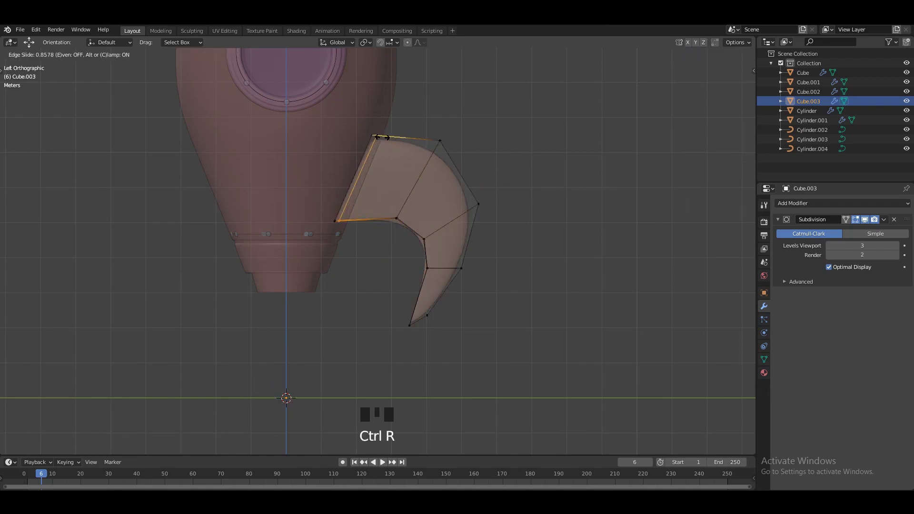
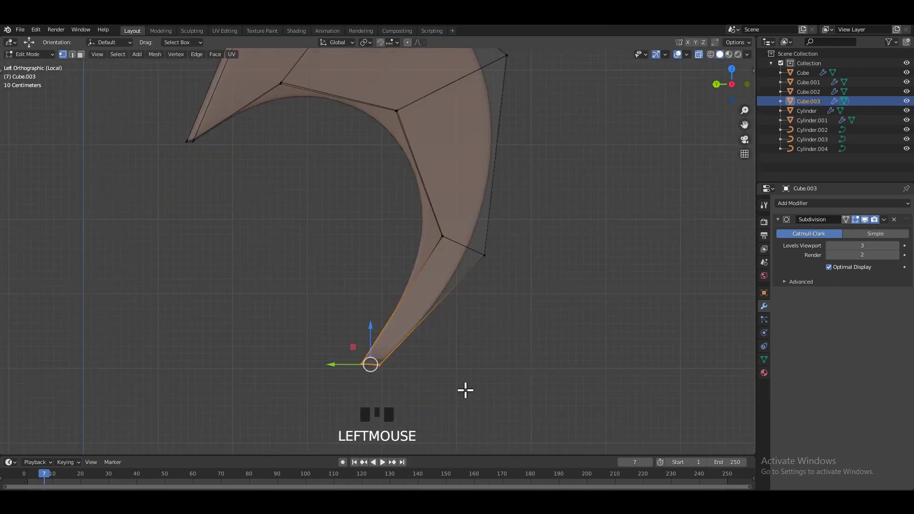
key(s)
key(Tab)
key(alt+z)
scroll(down, 3)
key(ctrl+s)
- Drag the fin's vertices to give it a curved, swept shape and save
drag(475, 203, 459, 209)
drag(445, 208, 431, 255)
key(ctrl+s)
drag(429, 253, 463, 251)
middle_click(436, 257)
middle_click(467, 248)
key(Tab)
key(alt+z)
scroll(up, 3)
scroll(down, 3)
click(525, 227)
key(ctrl+s)
- Refine the fin in local view, then duplicate it as Cube.004
click(465, 214)
key(/)
click(569, 207)
scroll(down, 3)
drag(487, 247, 526, 242)
key(alt+z)
drag(526, 224, 503, 234)
key(ctrl+s)
click(437, 248)
middle_click(435, 257)
key(shift+d)
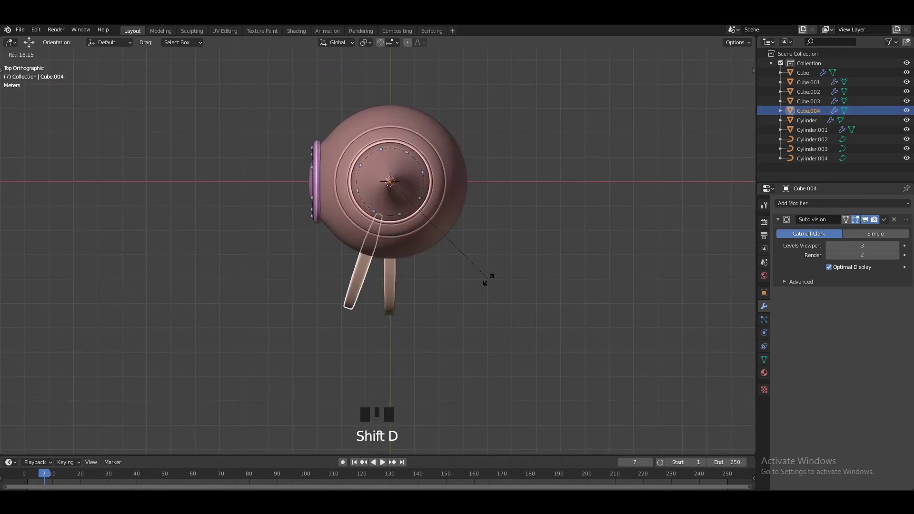
- Rotate the duplicated fin around the rocket base and set it in place
key(shift+r)
drag(569, 143, 549, 153)
drag(507, 121, 564, 172)
key(alt+z)
key(alt+z)
click(566, 173)
scroll(down, 3)
middle_click(434, 184)
scroll(down, 3)
drag(485, 225, 414, 278)
click(413, 278)
- Undo a join/apply attempt and reposition the second fin
key(ctrl+j)
key(ctrl+a)
drag(465, 214, 438, 219)
scroll(up, 3)
key(ctrl+z)
key(ctrl+z)
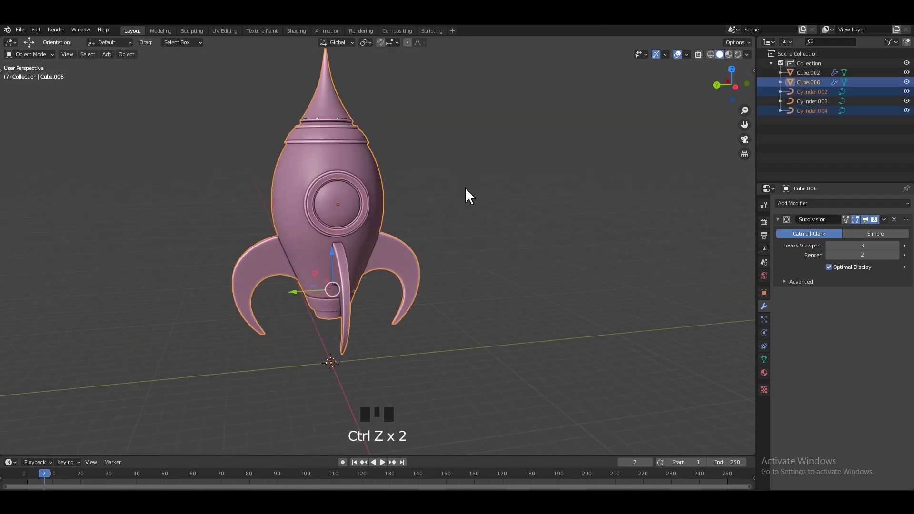
click(471, 194)
drag(408, 238, 451, 230)
click(452, 230)
- Duplicate and rotate the remaining fins so four ring the base
middle_click(382, 244)
key(alt+z)
scroll(down, 3)
click(332, 259)
scroll(up, 3)
drag(327, 259, 475, 220)
drag(468, 218, 437, 217)
drag(433, 219, 475, 209)
key(alt+z)
click(481, 200)
- Switch to the Animation workspace split layout and bring up the Add Mesh choices
drag(506, 190, 254, 161)
key(ctrl+s)
click(233, 155)
key(shift+a)
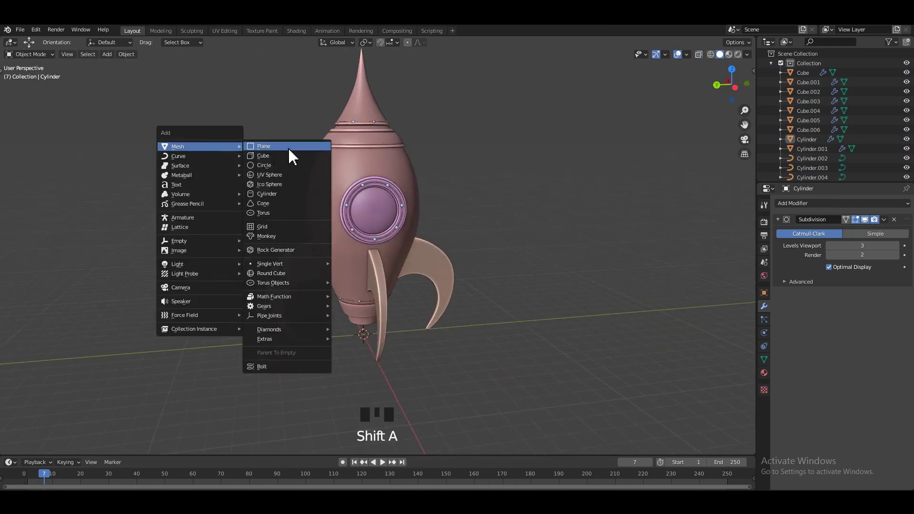
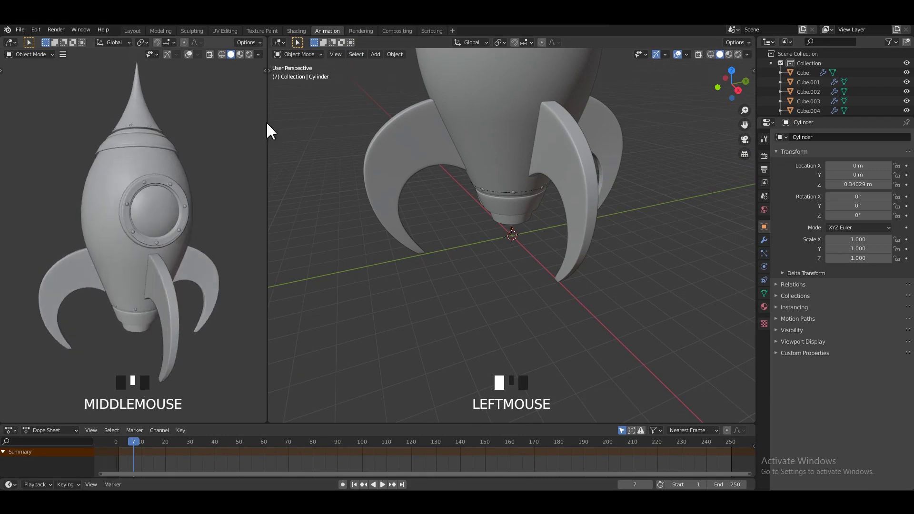
- Set the right editor to Shader Editor and enable Ambient Occlusion, Bloom and reflections in Eevee
drag(311, 152, 229, 165)
scroll(down, 3)
drag(197, 168, 216, 167)
scroll(up, 3)
drag(156, 170, 789, 209)
click(790, 209)
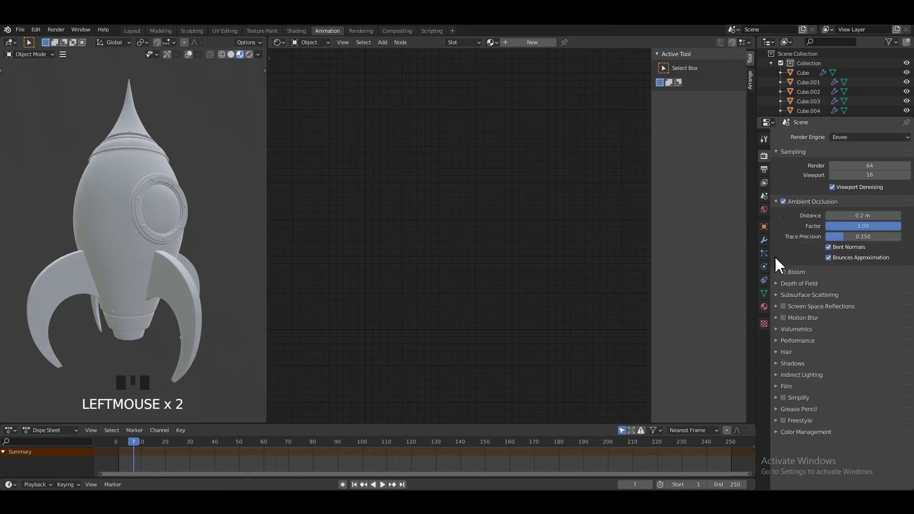
drag(790, 278, 797, 312)
- Return to Layout, select the whole rocket and scale it down slightly
drag(780, 314, 150, 202)
drag(149, 202, 139, 38)
key(ctrl+s)
click(139, 38)
scroll(down, 3)
drag(451, 226, 482, 256)
- Select all rocket objects and move them down along Z so the base sits on the grid floor
key(a)
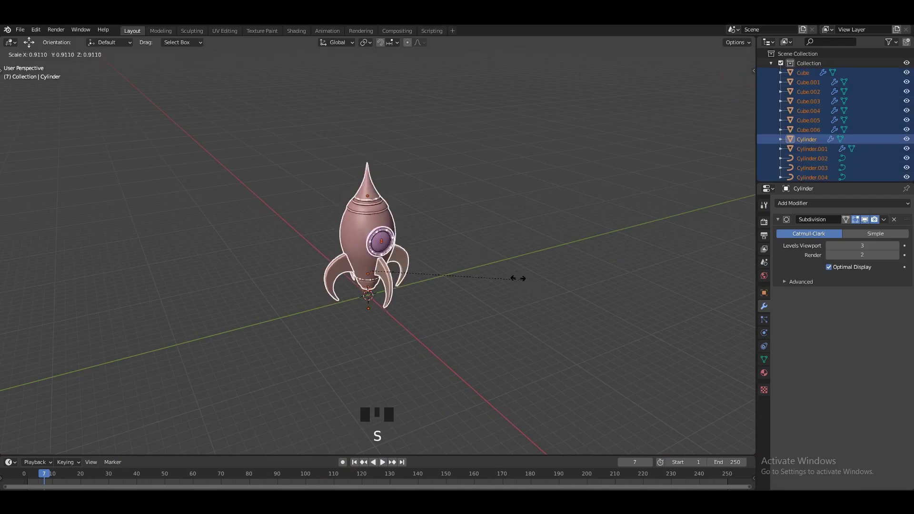
middle_click(428, 283)
scroll(up, 3)
middle_click(487, 272)
key(s)
click(366, 152)
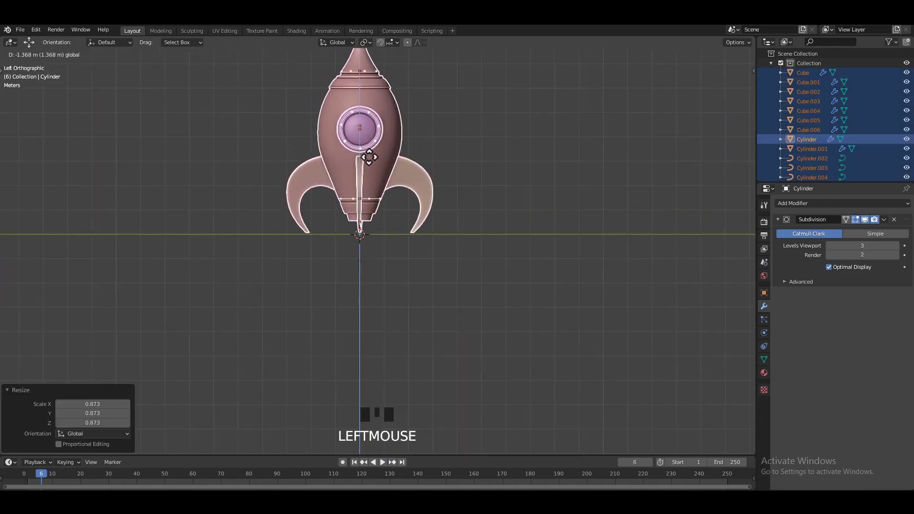
key(alt+z)
click(521, 168)
drag(443, 170, 479, 159)
key(alt+z)
middle_click(452, 210)
scroll(up, 3)
drag(413, 218, 456, 200)
scroll(up, 3)
drag(457, 219, 394, 223)
- Save the file and hide the rocket body, leaving Cube.002's ring of porthole bolts
key(ctrl+s)
click(394, 217)
drag(396, 222, 412, 254)
scroll(up, 3)
key(h)
drag(406, 230, 411, 261)
scroll(up, 3)
scroll(down, 3)
drag(354, 225, 382, 202)
scroll(up, 3)
click(427, 219)
- Isolate Cube.002 in local view and bring up its Subdivision modifier's apply options
key(`)
drag(403, 221, 879, 259)
drag(879, 259, 666, 271)
key(ctrl+z)
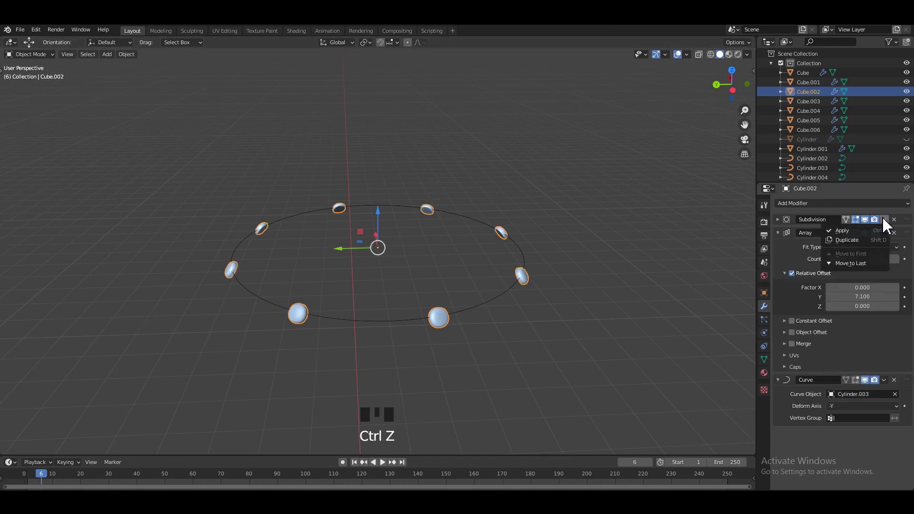
- Apply the Subdivision, Array and Curve modifiers on the first bolt ring so it becomes real geometry
drag(885, 239, 514, 292)
key(Delete)
scroll(down, 3)
scroll(down, 3)
drag(458, 278, 460, 255)
scroll(up, 3)
click(431, 269)
click(401, 283)
key(h)
scroll(down, 3)
click(381, 128)
key(h)
- Apply the second bolt object's modifiers and join the bolt parts into one object with Ctrl+J
click(452, 307)
drag(320, 261, 342, 281)
click(342, 280)
drag(376, 273, 412, 306)
click(412, 305)
click(434, 325)
middle_click(453, 309)
key(ctrl+j)
key(ctrl+a)
key(h)
- Apply the remaining modifiers, delete the leftover helper objects and unhide the whole rocket
click(429, 237)
scroll(up, 3)
drag(456, 267, 888, 229)
drag(888, 229, 487, 225)
key(g)
click(546, 246)
key(Delete)
scroll(down, 3)
drag(443, 291, 446, 247)
scroll(up, 3)
click(418, 269)
scroll(up, 3)
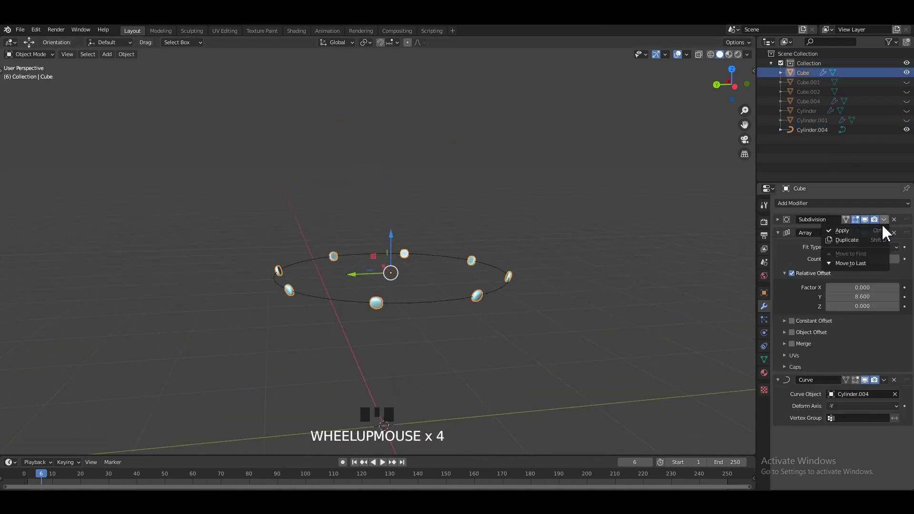
drag(887, 231, 476, 293)
key(Delete)
click(479, 303)
key(h)
key(alt+h)
- Enable Bloom and Screen Space Reflections in the Eevee render settings and save
scroll(down, 3)
click(580, 198)
middle_click(457, 196)
scroll(up, 3)
drag(491, 237, 493, 216)
scroll(up, 3)
key(ctrl+s)
drag(505, 229, 505, 228)
scroll(up, 3)
- Set the Ambient Occlusion distance to 1 m and arrange the workspace for shading
drag(489, 239, 354, 224)
scroll(down, 3)
drag(430, 225, 466, 233)
scroll(down, 3)
drag(334, 36, 197, 222)
scroll(up, 3)
drag(179, 186, 236, 105)
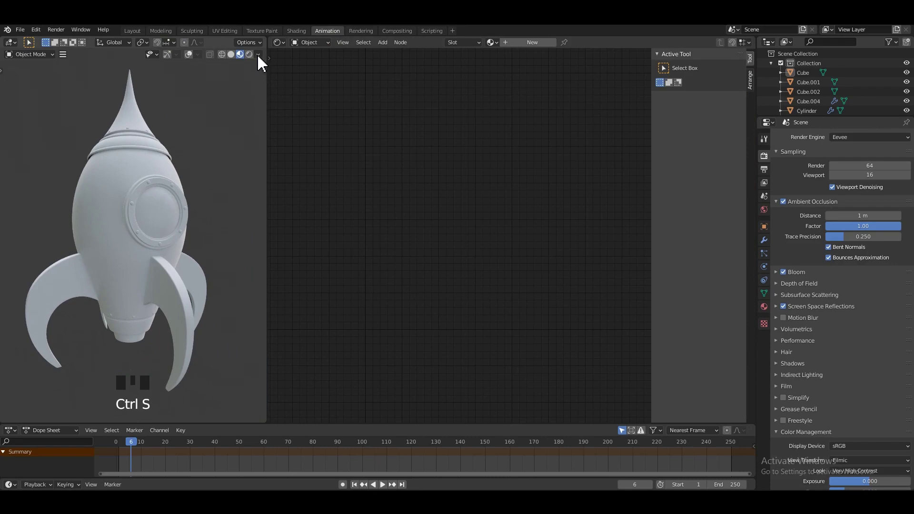
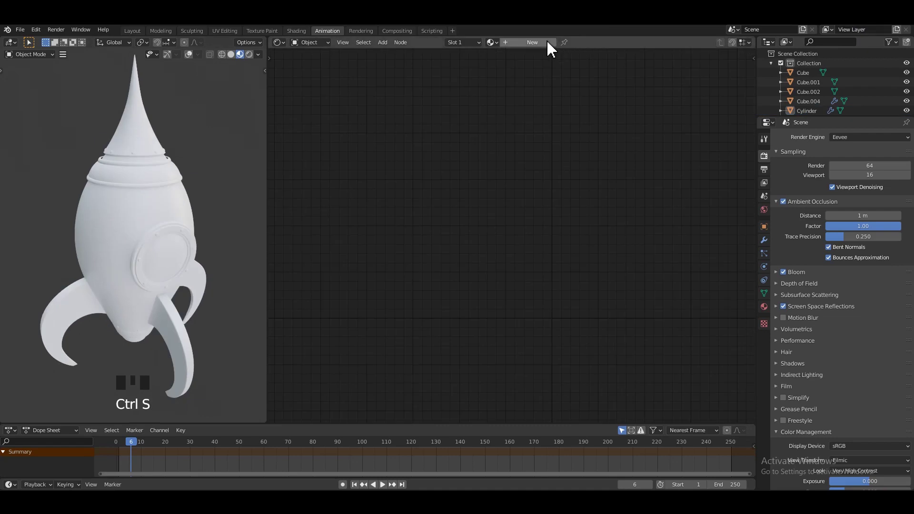
- Create a new material on the rocket body with Ambient Occlusion feeding a ColorRamp into Base Color
drag(548, 47, 405, 250)
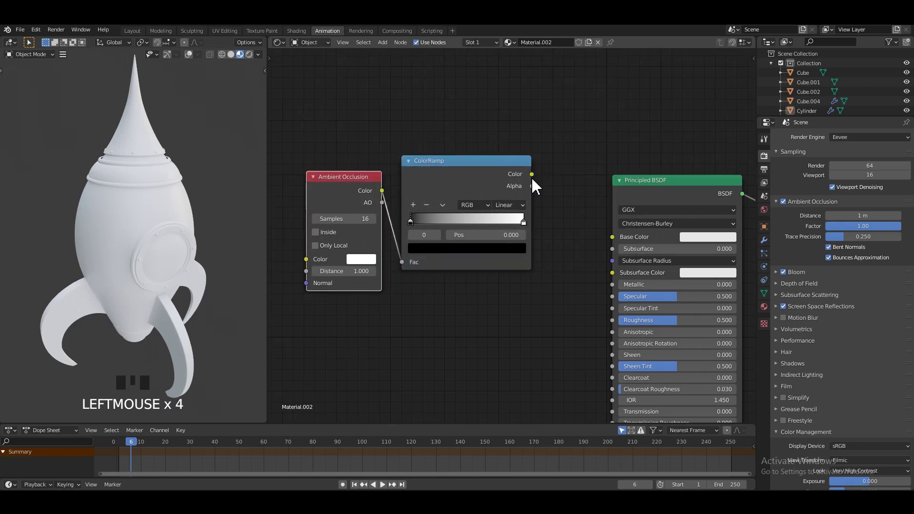
scroll(up, 3)
drag(190, 194, 542, 267)
drag(543, 267, 451, 190)
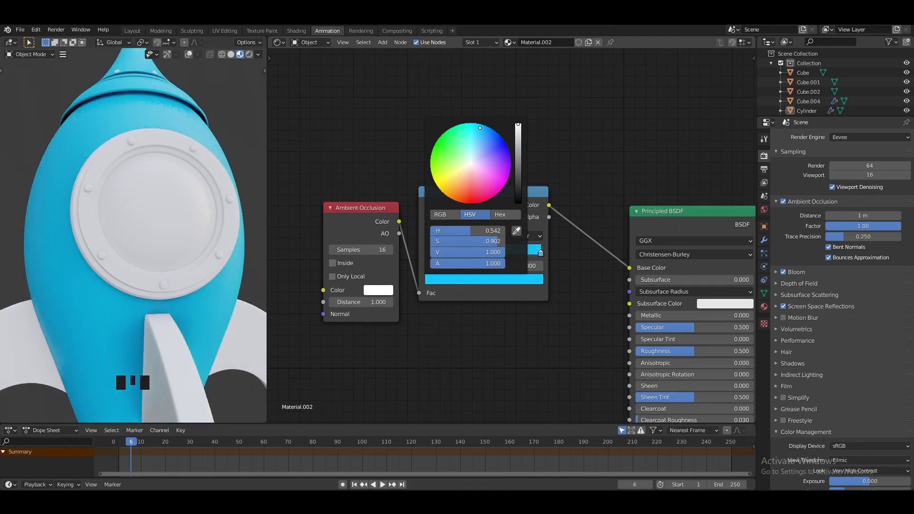
scroll(down, 3)
drag(175, 154, 475, 263)
drag(474, 263, 513, 274)
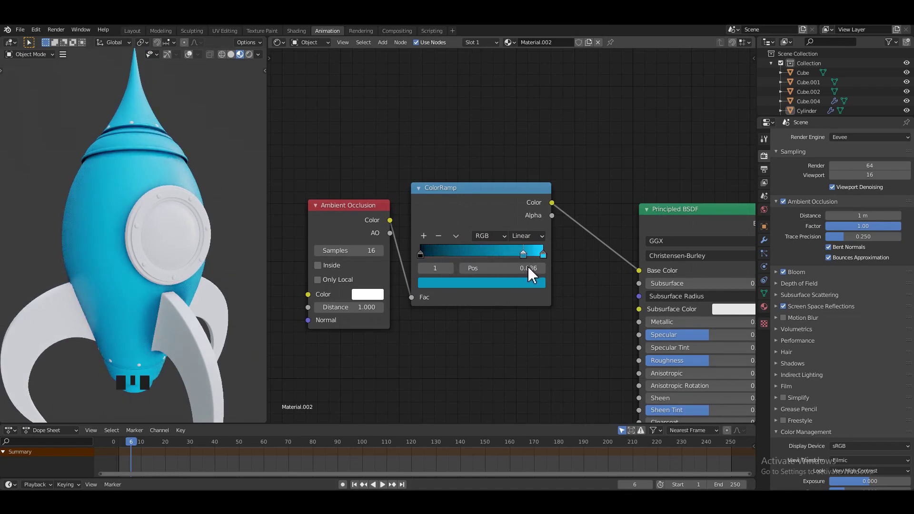
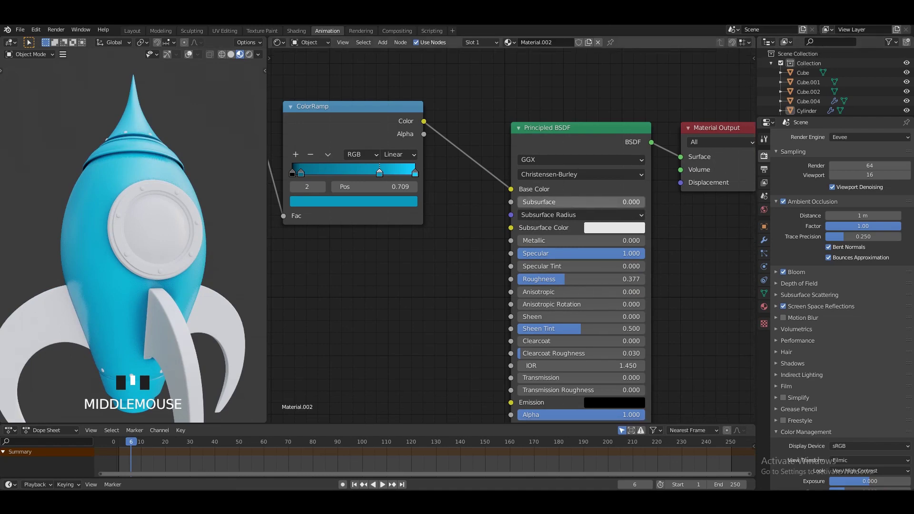
- Set the ColorRamp stops to dark and light blues and save
drag(570, 213, 182, 169)
scroll(down, 3)
drag(106, 181, 165, 187)
scroll(up, 3)
middle_click(181, 206)
key(ctrl+s)
- Set Specular 1, Roughness 0.377 and Metallic 0.3 on the blue body material
drag(162, 225, 213, 305)
click(212, 304)
middle_click(214, 305)
click(210, 304)
key(g)
click(174, 176)
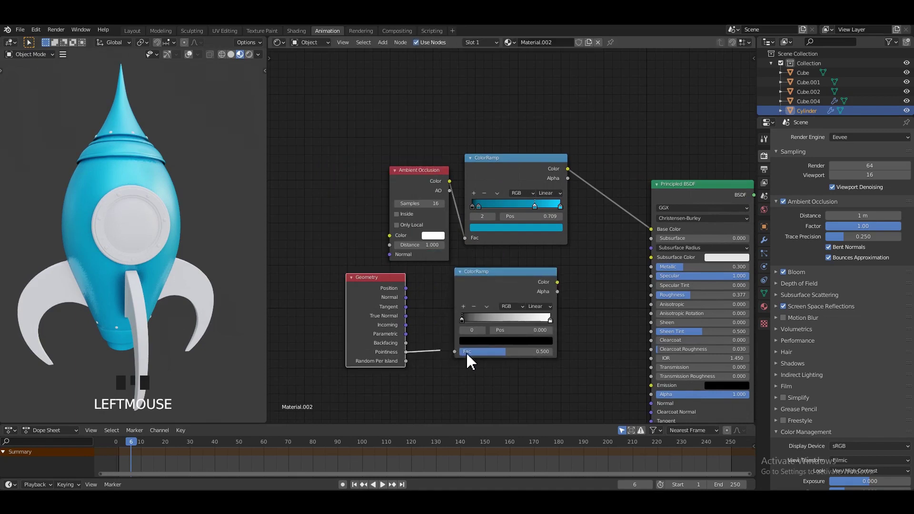
- Add a Geometry node and second ColorRamp and combine both ramps through a MixRGB Multiply node
click(458, 356)
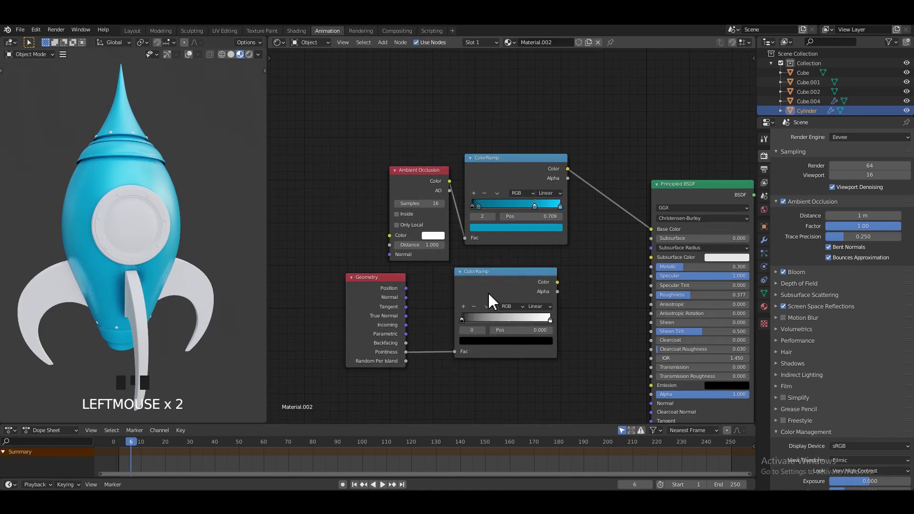
drag(487, 294, 454, 319)
drag(473, 326, 492, 312)
scroll(up, 3)
drag(542, 336, 556, 322)
drag(575, 324, 627, 271)
scroll(down, 3)
drag(592, 301, 550, 246)
drag(550, 245, 625, 228)
drag(625, 228, 597, 270)
- Set the Multiply node's factor to 0.517 and save the file
middle_click(514, 279)
scroll(up, 3)
scroll(down, 3)
drag(221, 164, 207, 200)
scroll(down, 3)
drag(130, 194, 185, 197)
key(ctrl+s)
drag(193, 206, 184, 203)
key(ctrl+s)
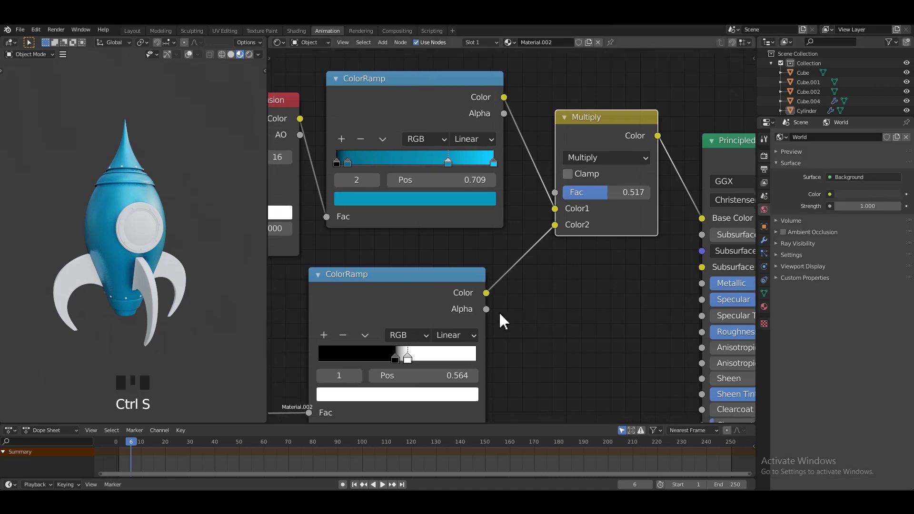
- Select the fins and paste the copied node setup into their material, Material.003
drag(161, 270, 179, 277)
click(180, 276)
drag(518, 167, 522, 258)
key(ctrl+v)
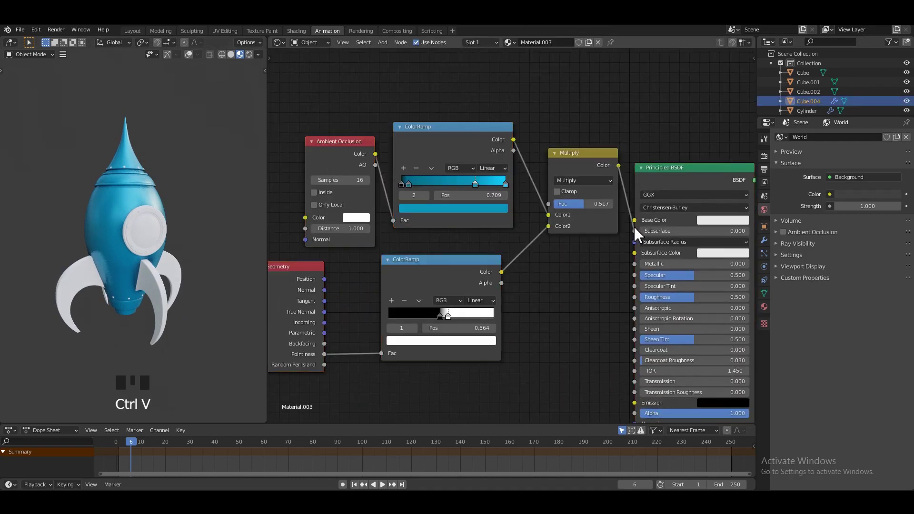
- Recolour the fins' first ColorRamp stops from blue to dark and bright red
click(641, 232)
drag(476, 192, 506, 132)
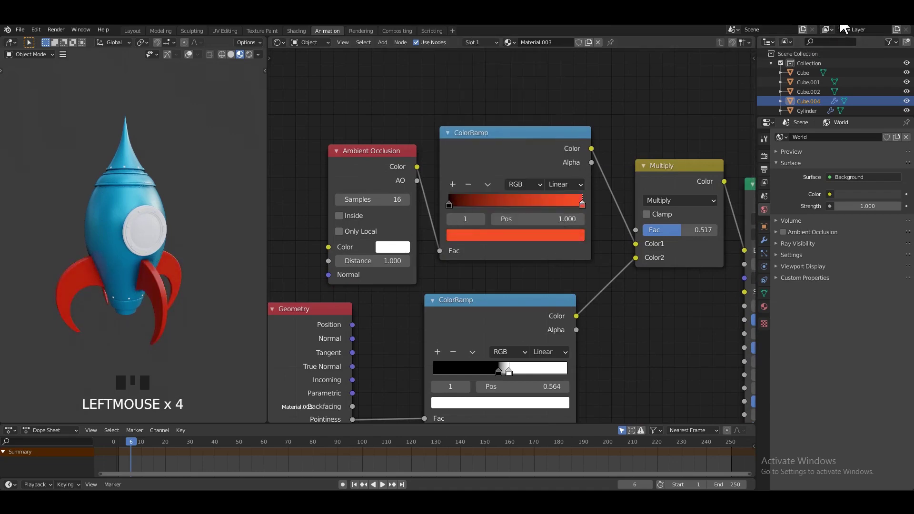
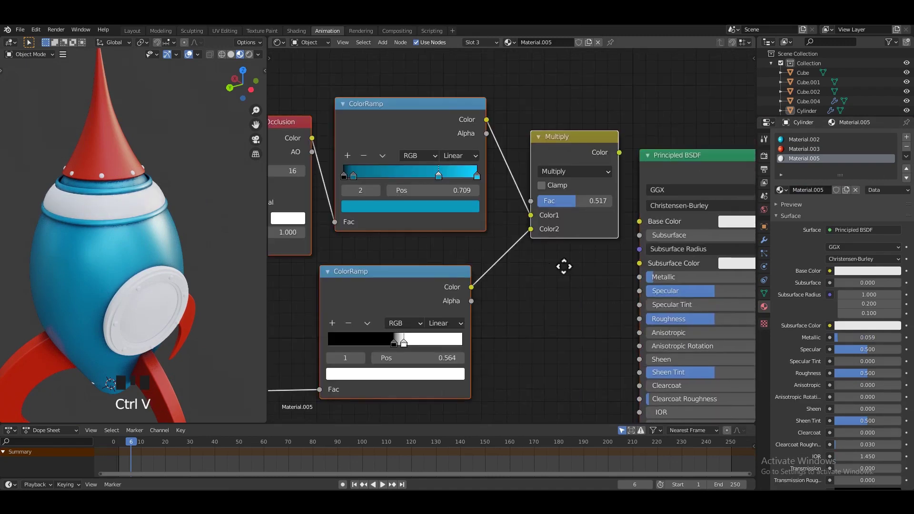
- Pick a pale pinkish white for the body ramp stop, then select the porthole glass Cube.001
click(613, 246)
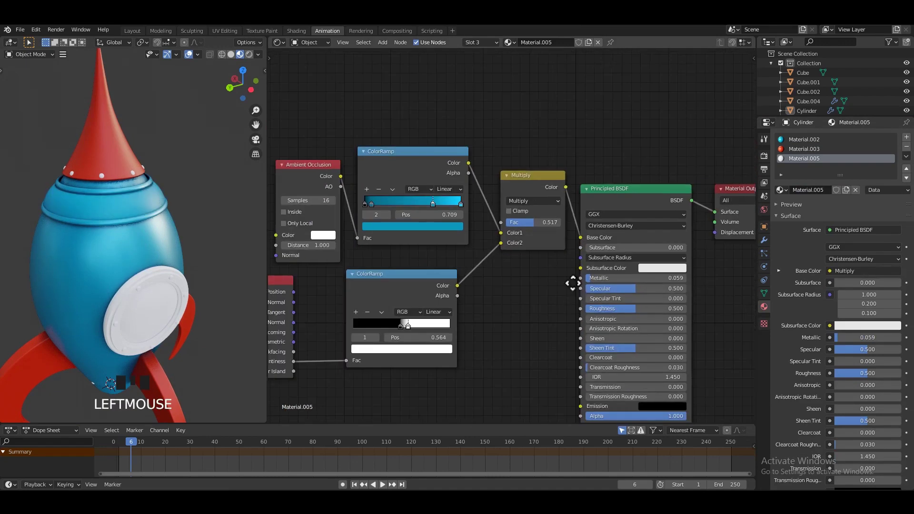
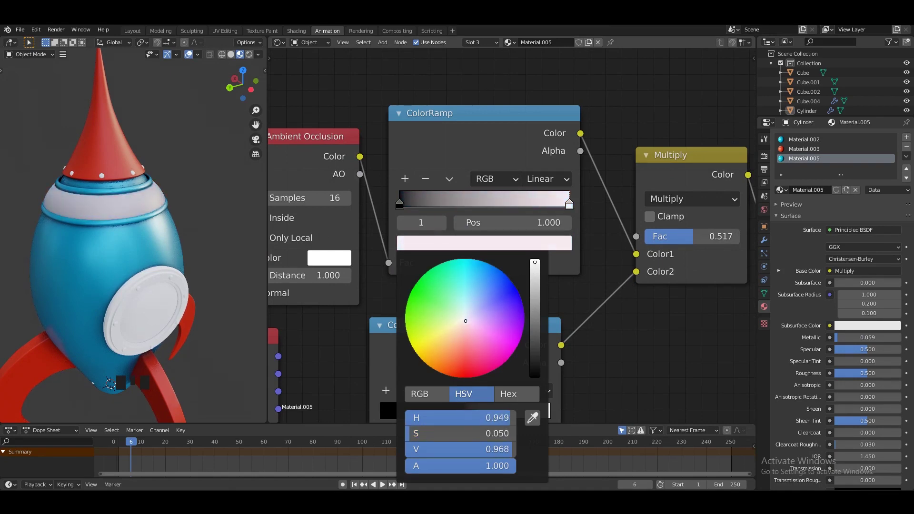
click(655, 344)
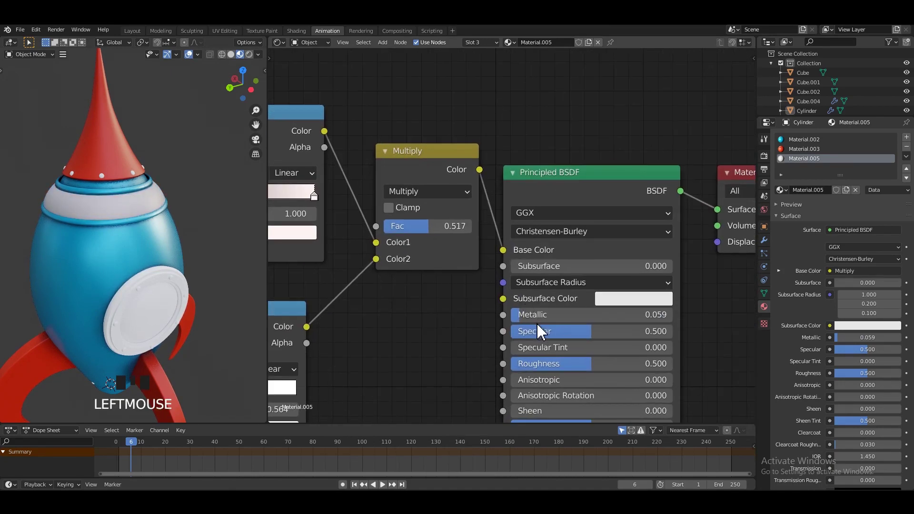
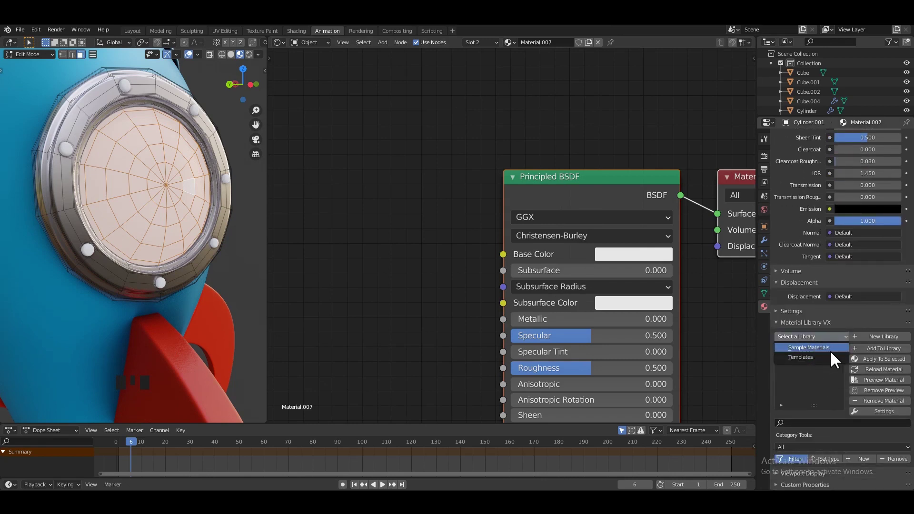
- Choose Basic Glass from the Material Library VX sample materials for the porthole disc
drag(834, 362, 817, 383)
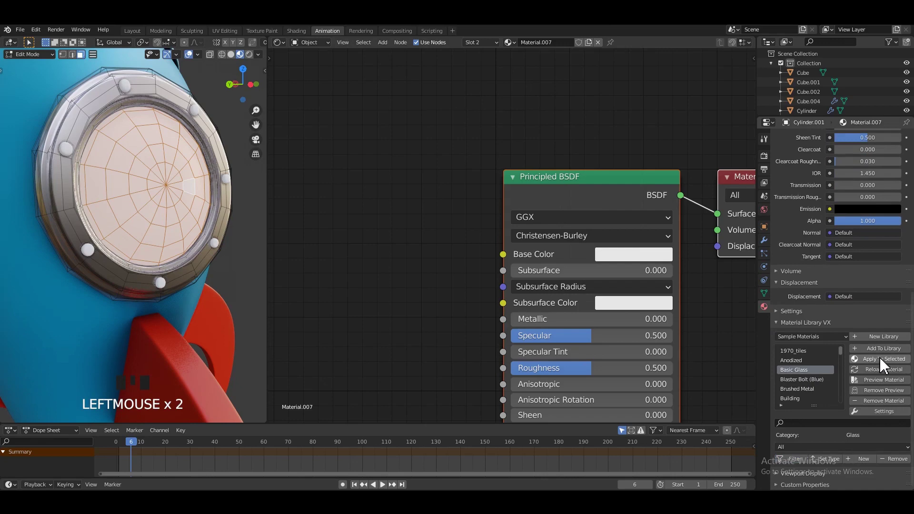
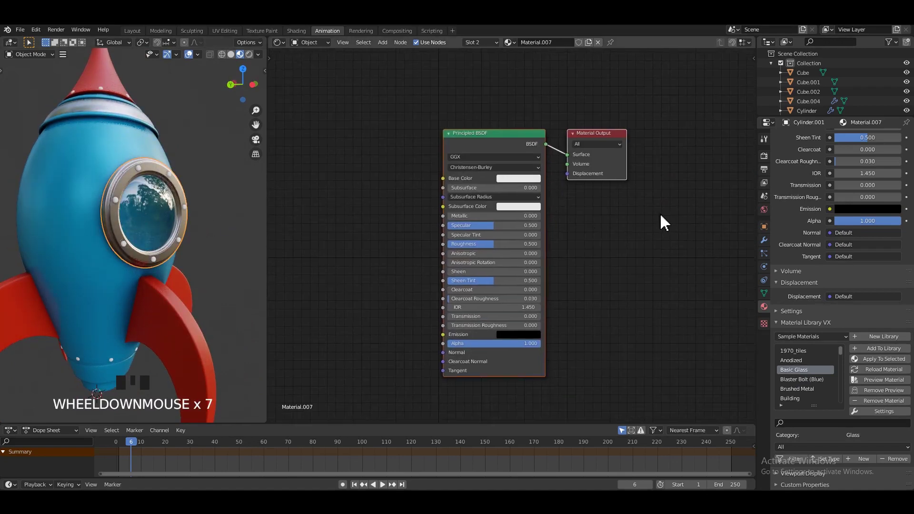
- Switch to the Basic Glass material's node tree and zoom in on its glass shader nodes
click(812, 166)
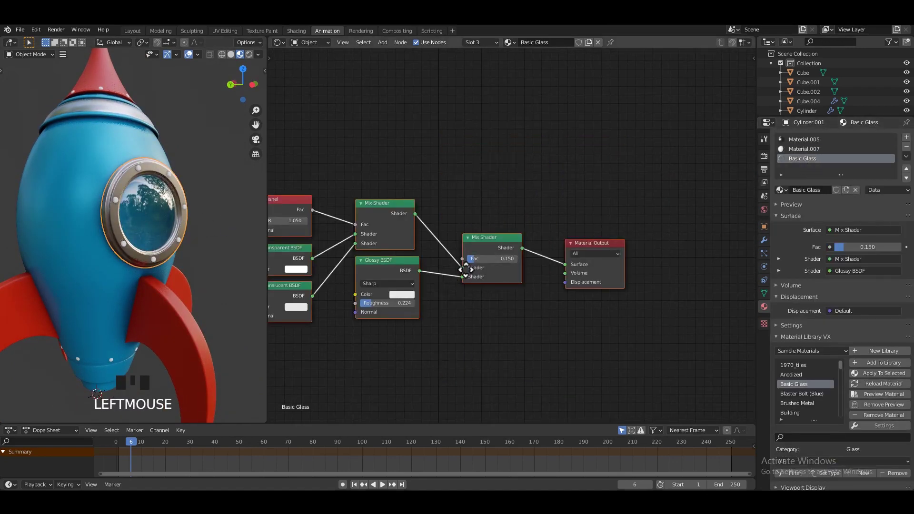
middle_click(186, 235)
scroll(up, 3)
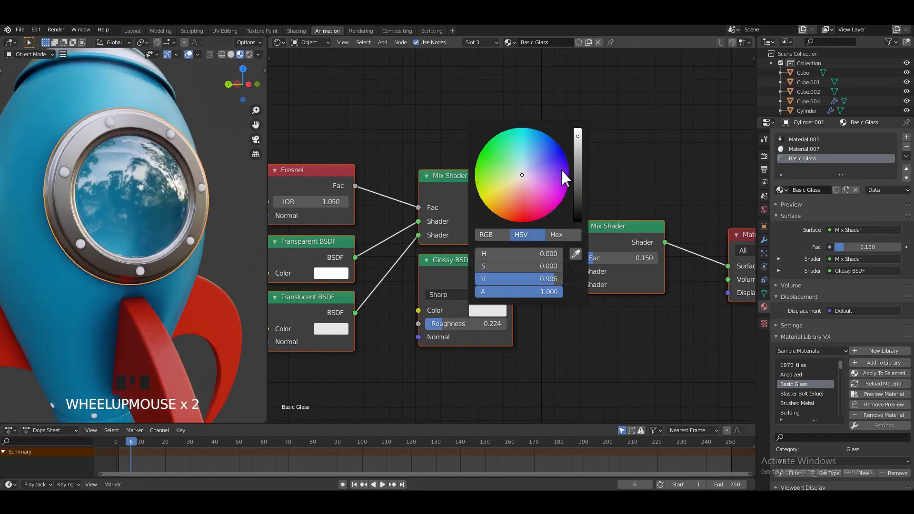
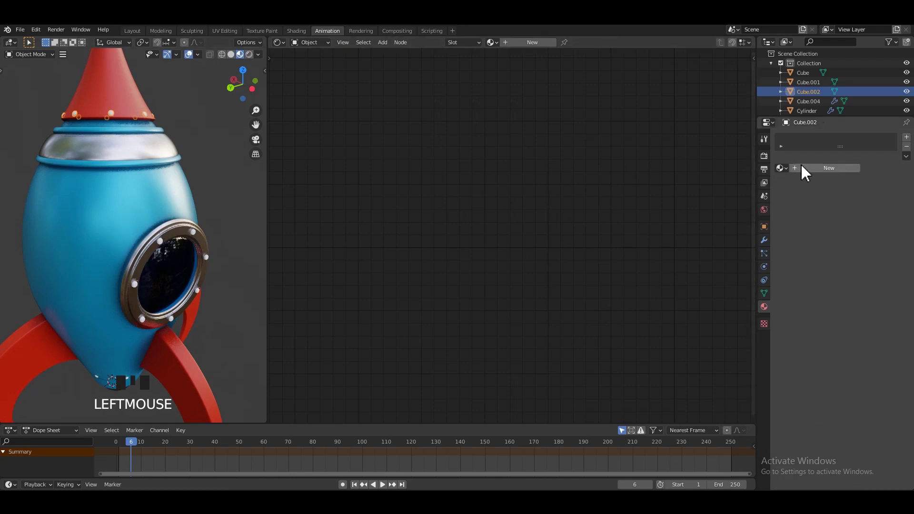
- Tint the Basic Glass Transparent and Translucent BSDF colors blue, checking Cube.001's materials
drag(800, 169, 412, 213)
key(Tab)
key(Tab)
click(217, 168)
drag(170, 178, 150, 168)
click(150, 169)
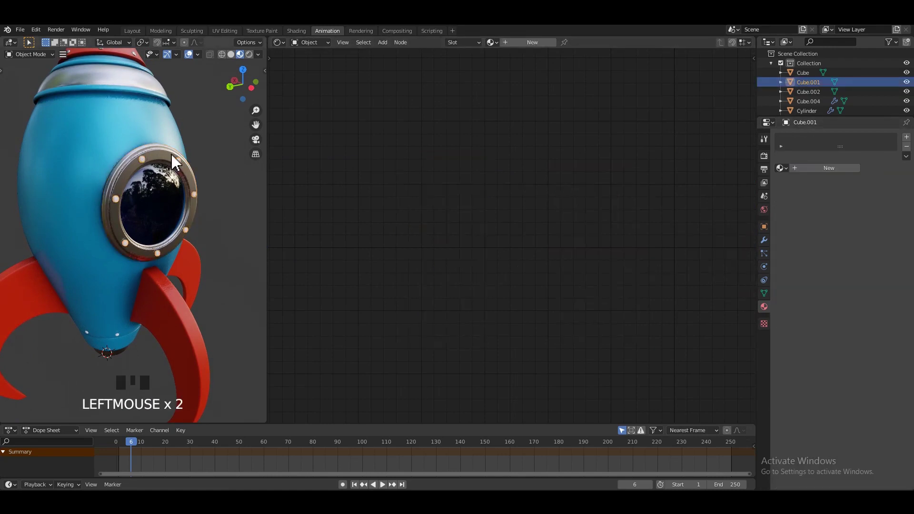
click(204, 171)
click(189, 170)
- Select all parts and join them into the Cylinder, then review the rocket in the Layout view
key(ctrl+a)
click(185, 169)
key(ctrl+j)
middle_click(223, 190)
click(225, 185)
drag(818, 42, 167, 241)
drag(166, 240, 266, 67)
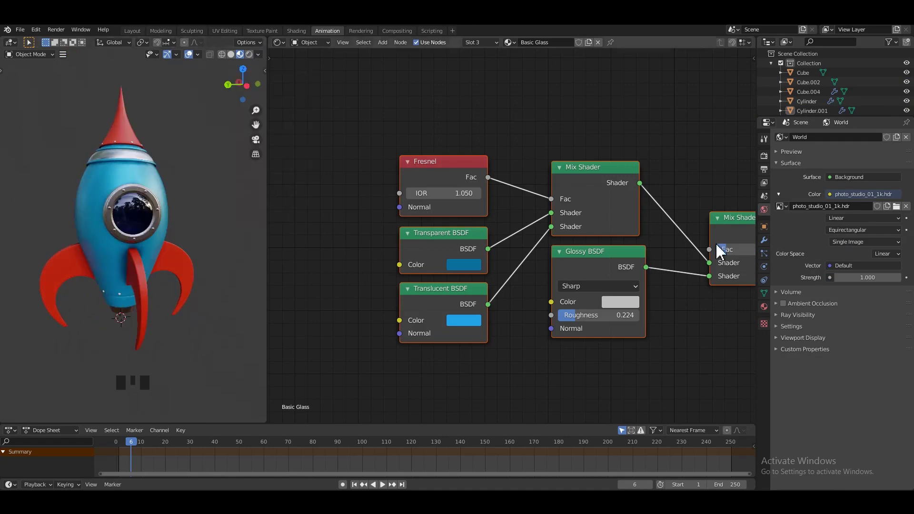
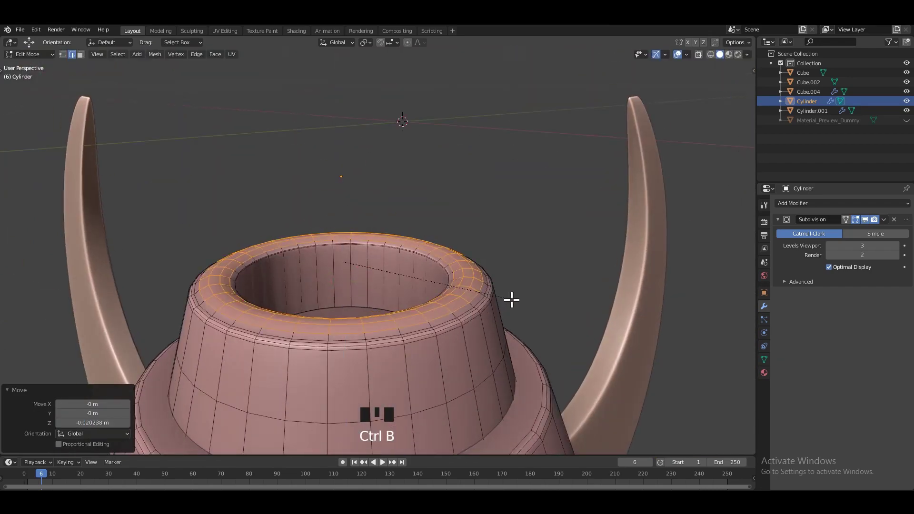
- Split the node editor area into a 3D Viewport and save the file
key(Tab)
click(506, 245)
scroll(down, 3)
drag(395, 270, 532, 171)
drag(532, 170, 505, 190)
scroll(down, 3)
drag(492, 213, 555, 218)
key(ctrl+s)
- Add a Camera object at the rocket's base from the Add menu
click(381, 202)
drag(422, 205, 444, 233)
scroll(down, 3)
middle_click(322, 223)
scroll(up, 3)
drag(373, 216, 424, 240)
scroll(up, 3)
drag(398, 234, 735, 66)
drag(735, 66, 524, 214)
drag(523, 214, 466, 209)
- Enable Transparent film background in Render Properties and save
scroll(down, 3)
drag(463, 211, 334, 36)
drag(334, 37, 194, 222)
drag(195, 222, 356, 149)
click(356, 149)
middle_click(130, 211)
key(ctrl+s)
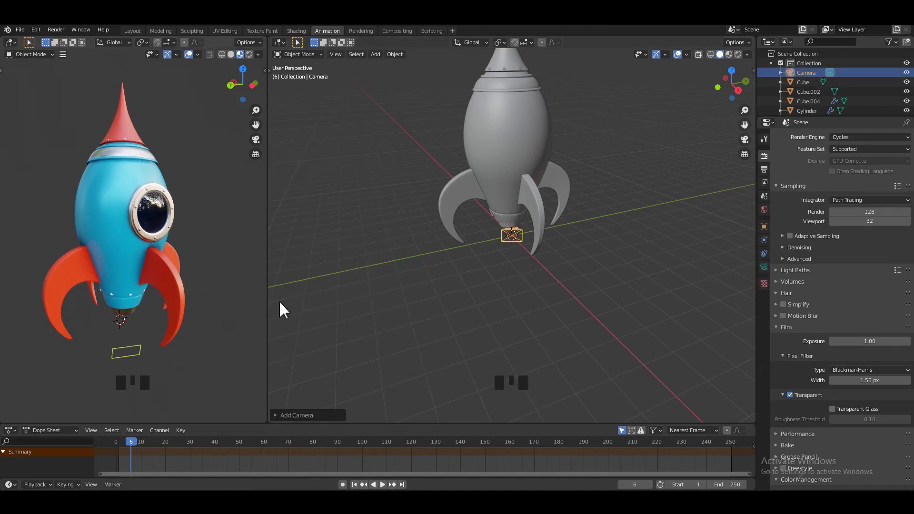
- View through the camera and move it with the sidebar until the rocket is framed, saving
key(KP_0)
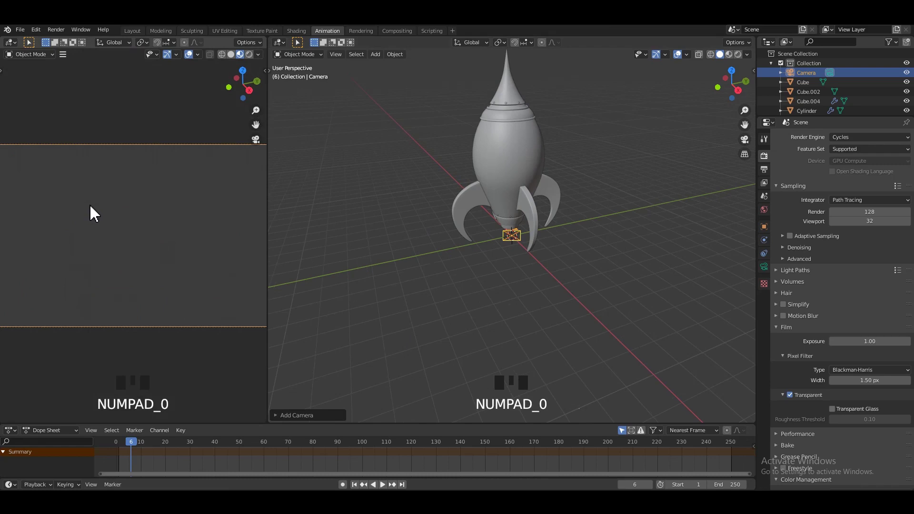
scroll(down, 3)
scroll(up, 3)
key(n)
drag(213, 191, 155, 246)
key(n)
scroll(down, 3)
drag(152, 243, 154, 234)
key(ctrl+s)
drag(165, 257, 97, 244)
key(ctrl+s)
- Select the rocket's parts and scale them down to fit the camera frame
drag(151, 225, 556, 206)
scroll(down, 3)
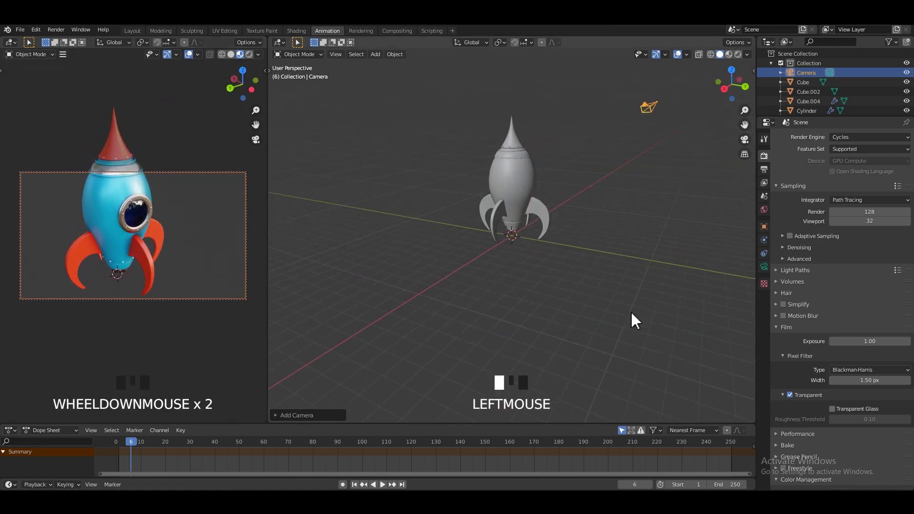
click(560, 260)
key(s)
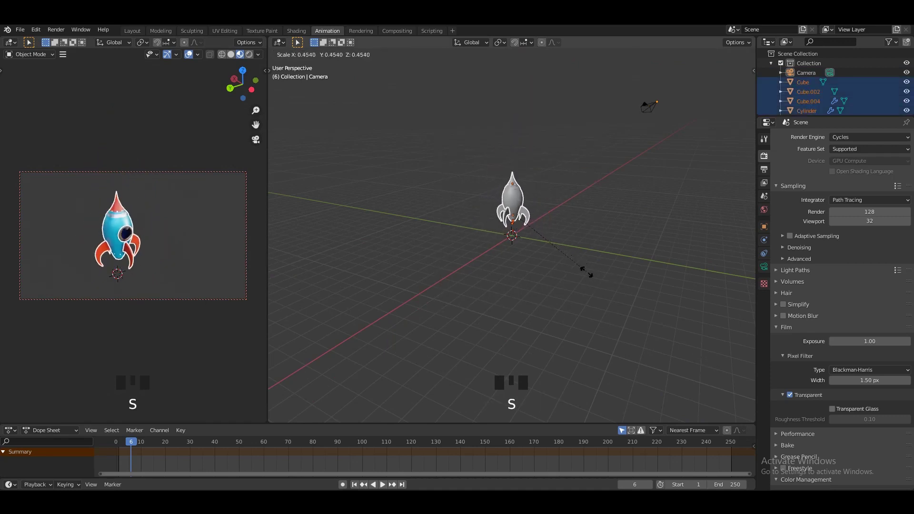
scroll(up, 3)
middle_click(515, 226)
middle_click(521, 243)
scroll(up, 3)
key(t)
click(292, 116)
- Fine-tune the camera position and rotation beside the rocket and save
middle_click(496, 197)
click(514, 206)
scroll(up, 3)
drag(162, 235, 169, 220)
scroll(up, 3)
drag(157, 224, 181, 224)
key(ctrl+s)
drag(452, 216, 434, 221)
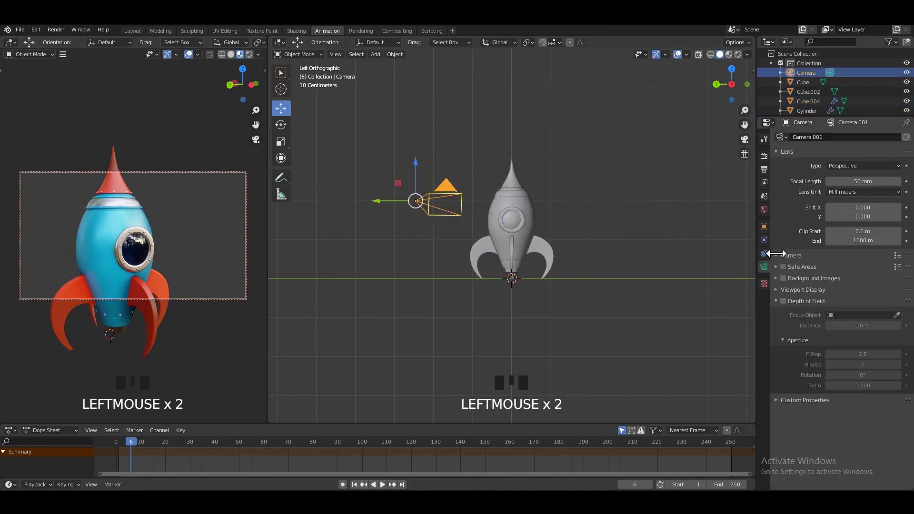
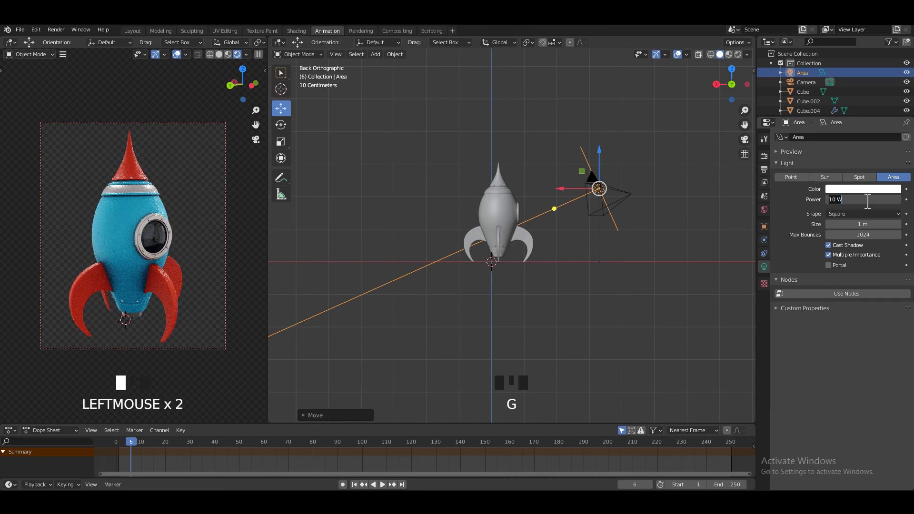
- Set the area light to 80 W, angle it at the rocket, and duplicate it as Area.001 on the other side
key(KP_0)
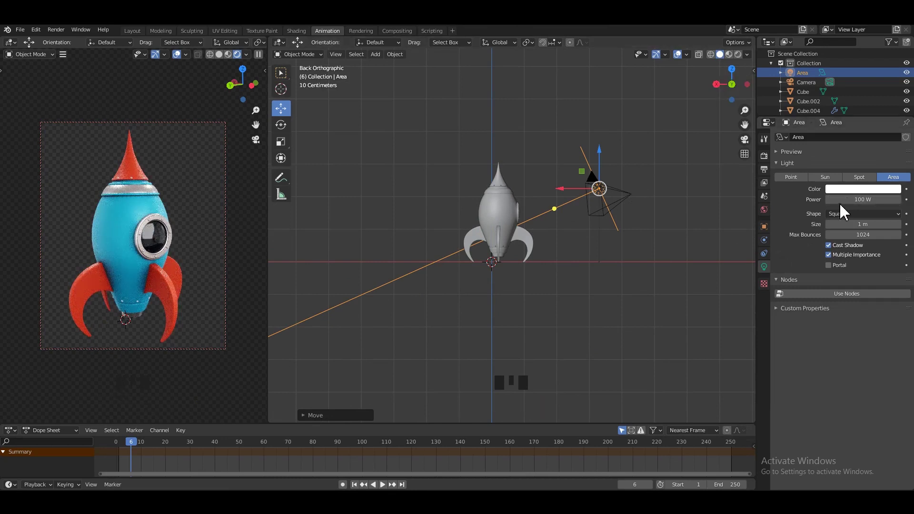
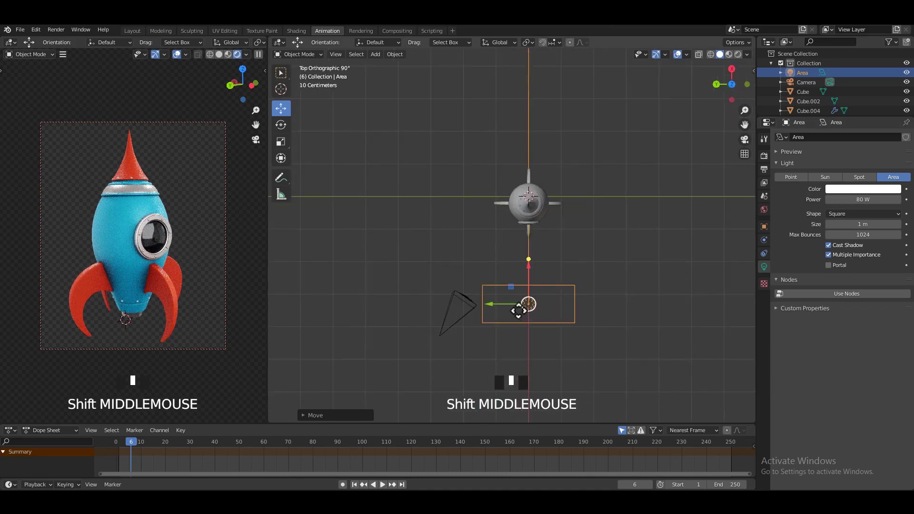
key(g)
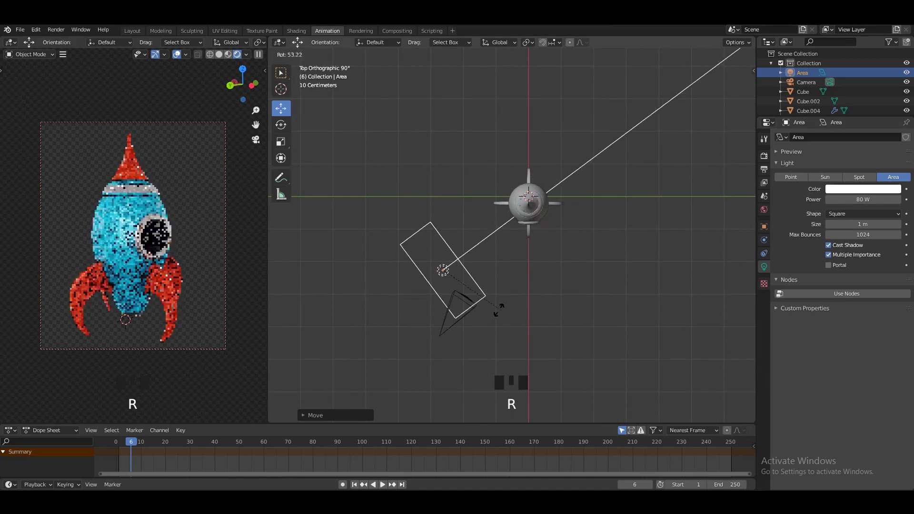
key(shift+d)
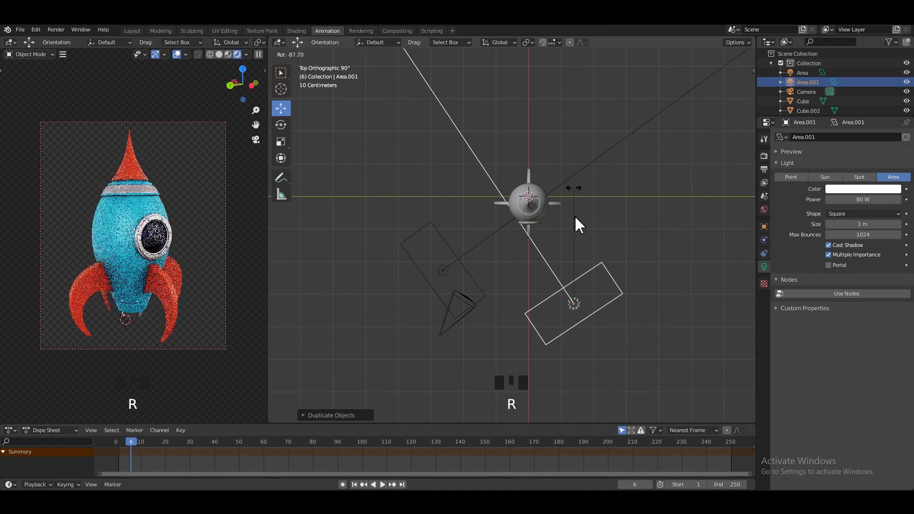
click(612, 238)
key(ctrl+s)
- Return to a perspective view of the rocket in Rendered shading and save
drag(452, 237, 469, 256)
scroll(up, 3)
key(ctrl+s)
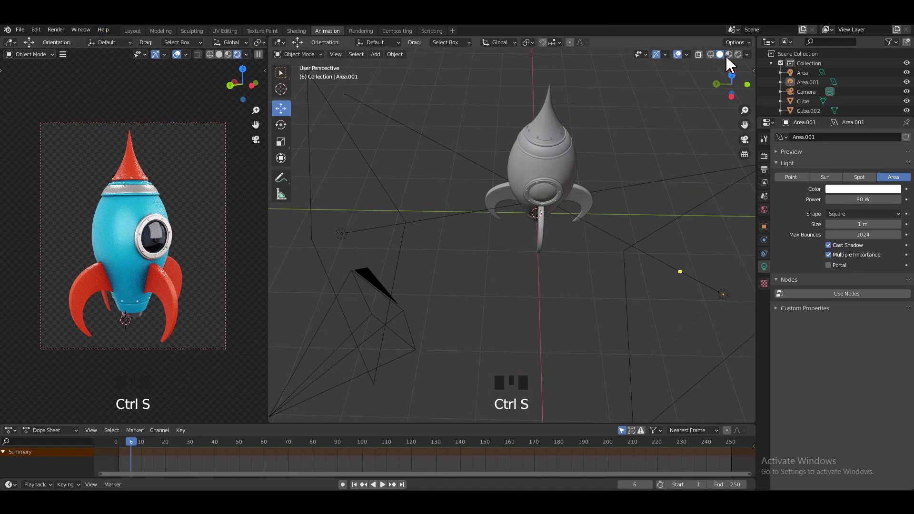
drag(253, 239, 211, 124)
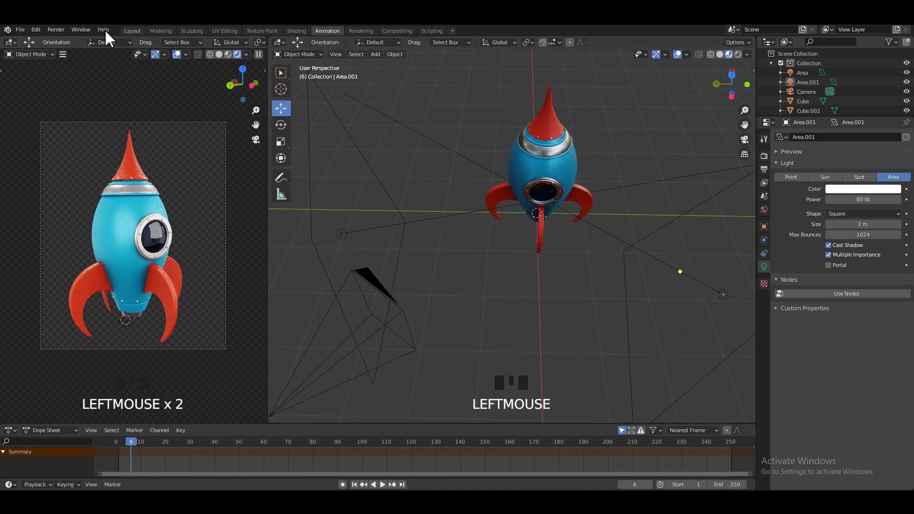
drag(137, 39, 427, 255)
scroll(up, 3)
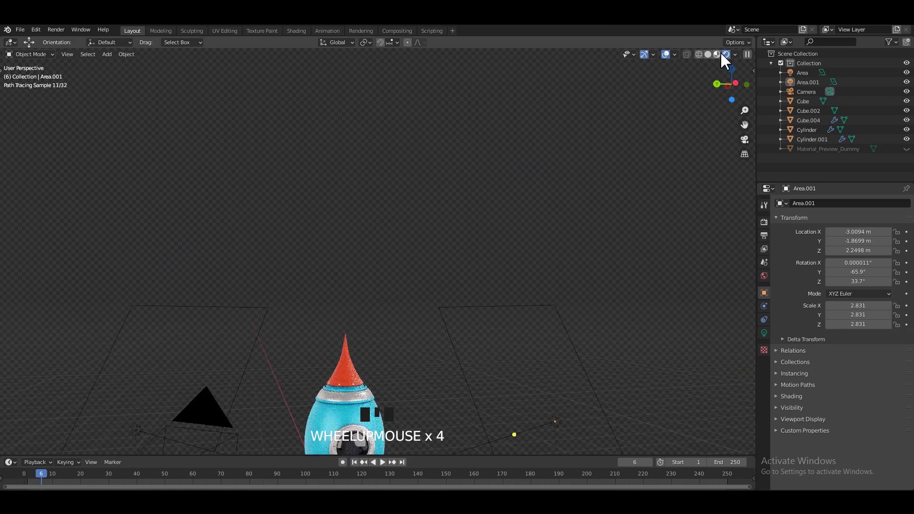
- Try the Eevee render engine and add an Irradiance Volume around the rocket, saving
drag(464, 239, 384, 187)
drag(383, 188, 390, 148)
scroll(up, 3)
middle_click(388, 219)
key(ctrl+s)
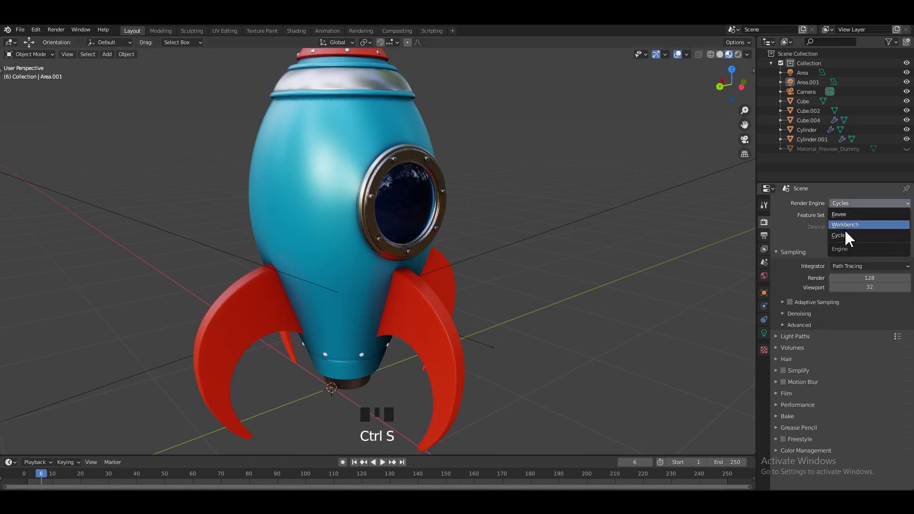
drag(577, 168, 681, 78)
drag(516, 163, 497, 166)
scroll(down, 3)
drag(435, 179, 457, 191)
scroll(up, 3)
drag(408, 198, 720, 122)
key(ctrl+s)
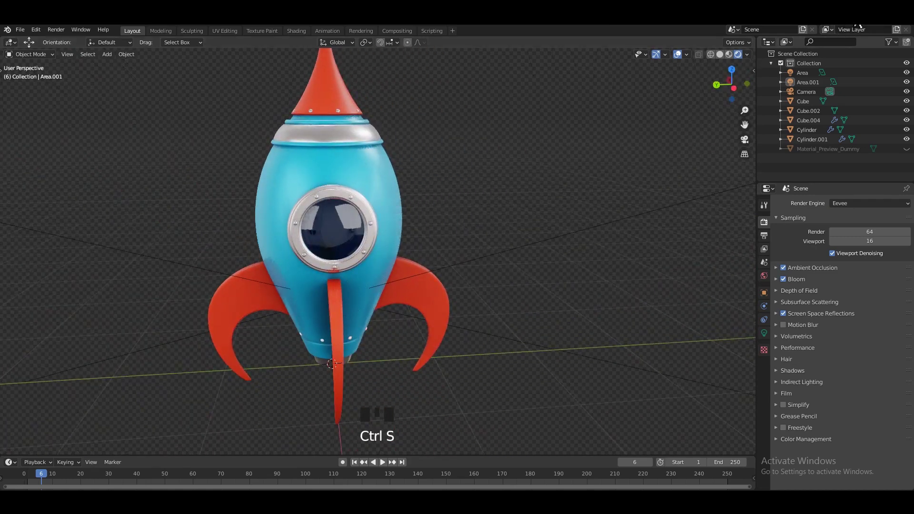
- Switch the render engine back to Cycles and inspect the shaded rocket
drag(493, 256, 710, 102)
click(710, 102)
drag(377, 245, 396, 268)
scroll(up, 3)
drag(403, 246, 433, 179)
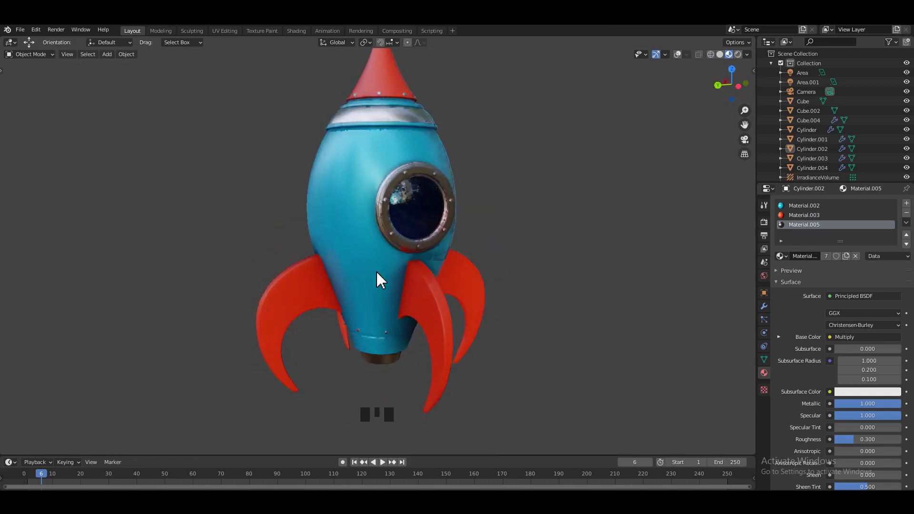
drag(415, 290, 429, 294)
drag(430, 293, 476, 291)
- Toggle local view, then preview the rocket through the camera in Rendered shading
key(/)
drag(490, 280, 434, 265)
key(/)
scroll(down, 3)
drag(534, 252, 502, 267)
drag(432, 252, 465, 257)
key(KP_0)
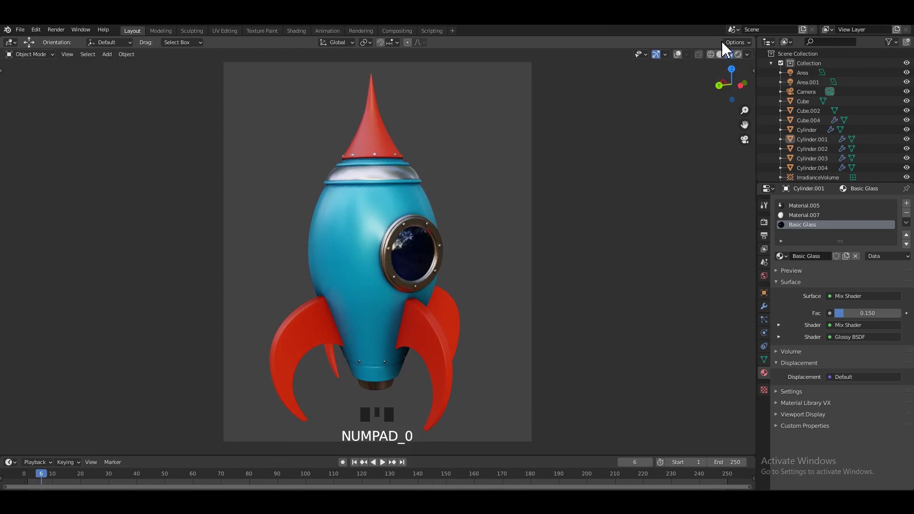